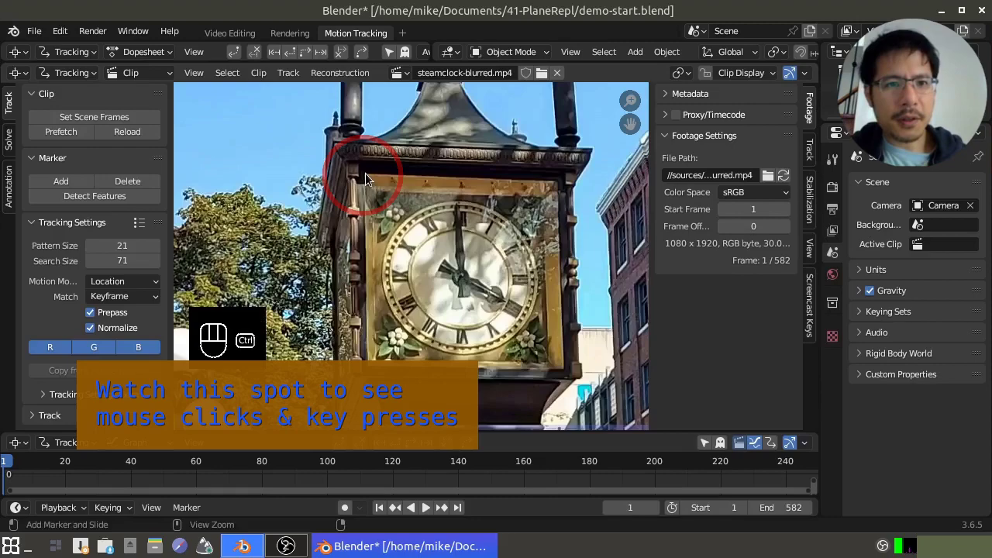
Add a marker at the clock's top-left corner, show its track settings, and nudge it into place
click(372, 178)
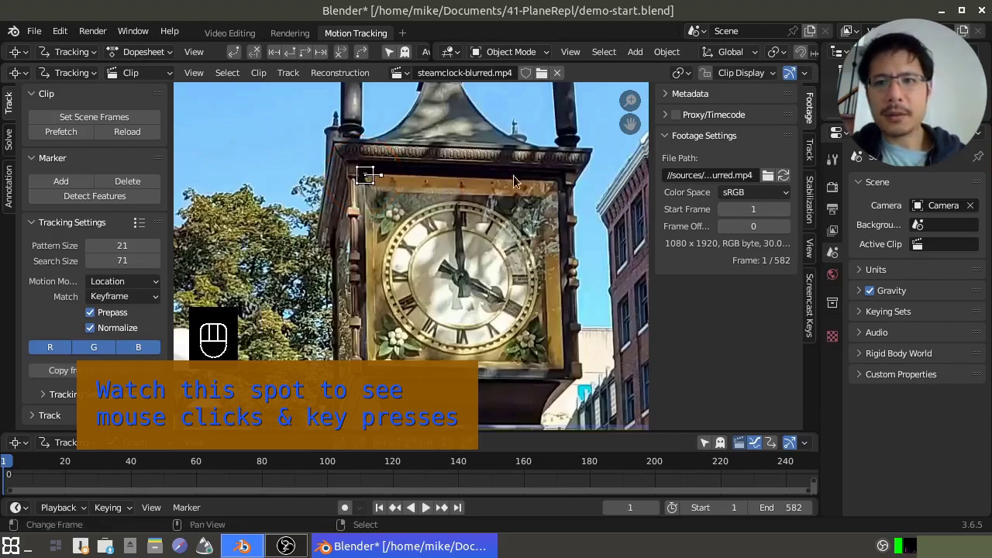
click(820, 152)
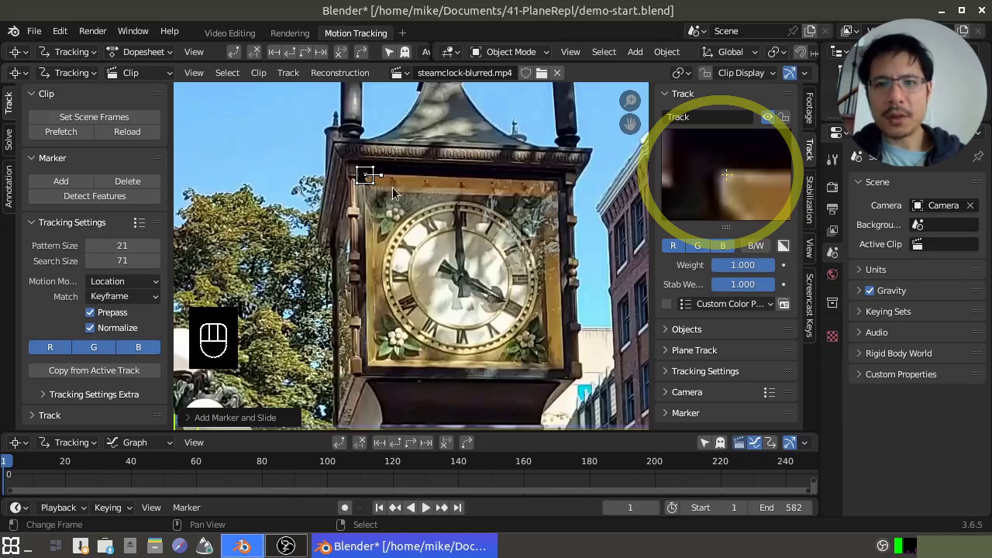
key(g)
key(Left)
key(Return)
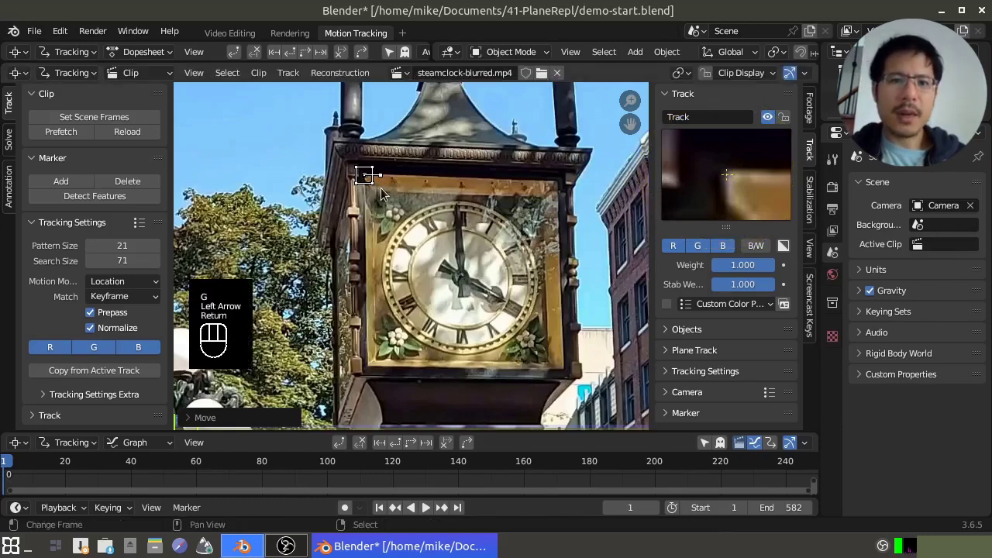
drag(743, 75, 585, 238)
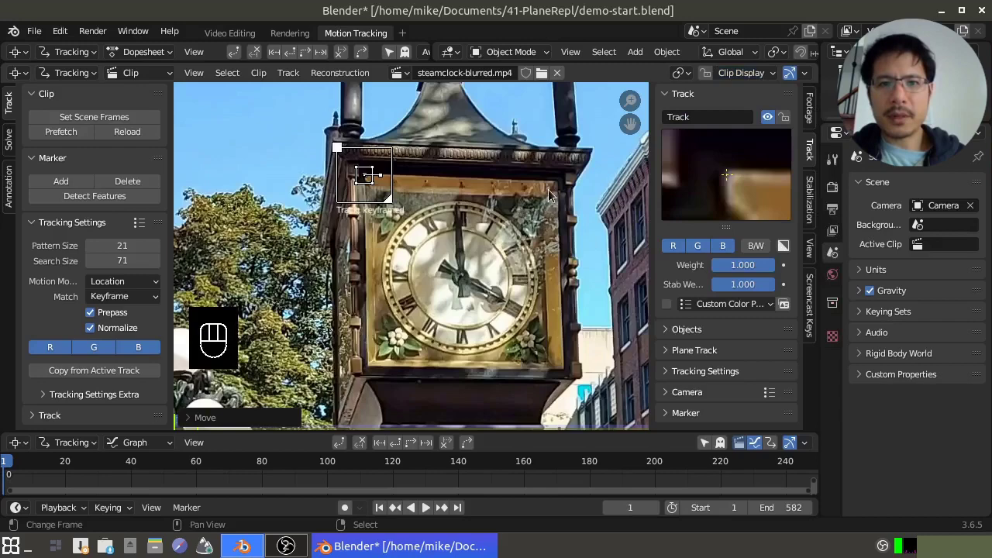
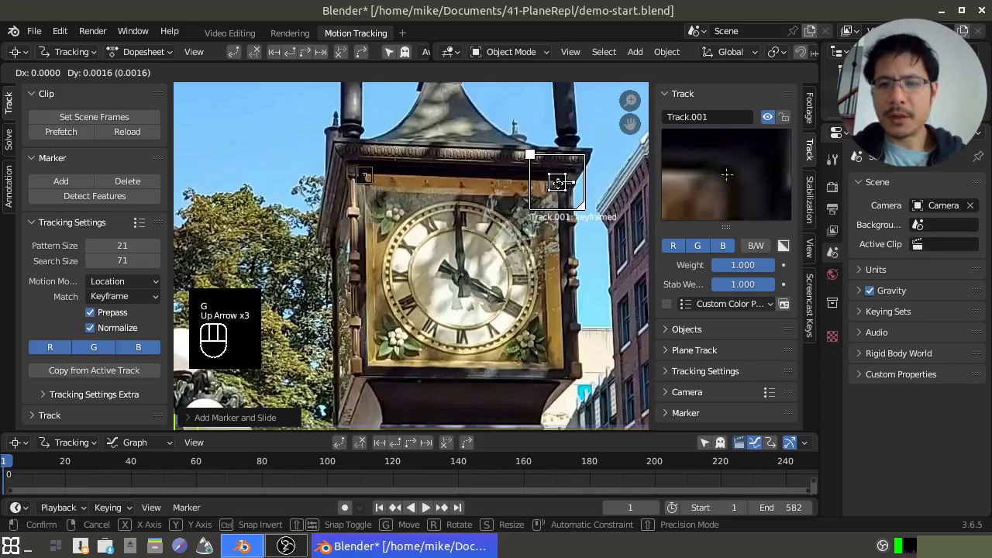
Reposition the top-right corner marker and confirm its placement
key(Left)
key(Right)
key(Return)
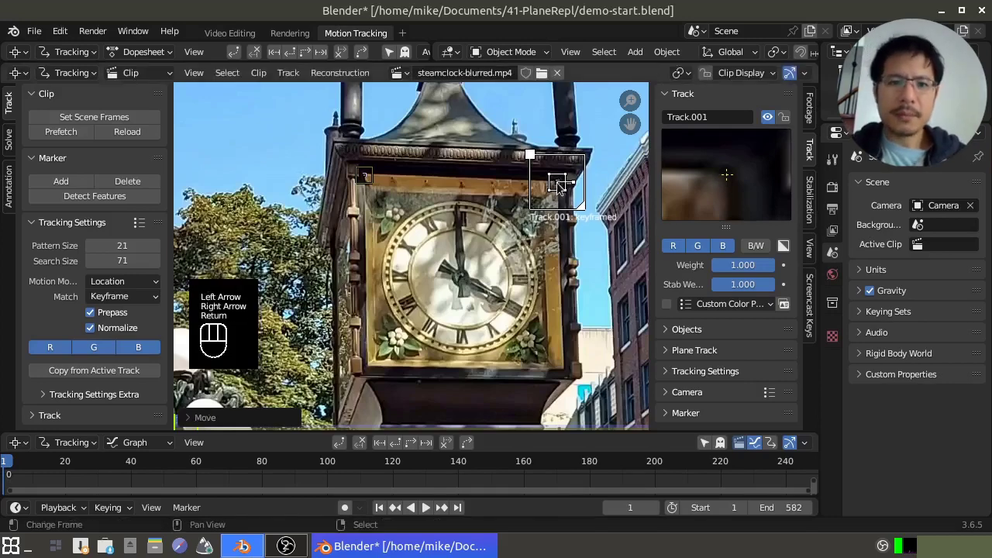
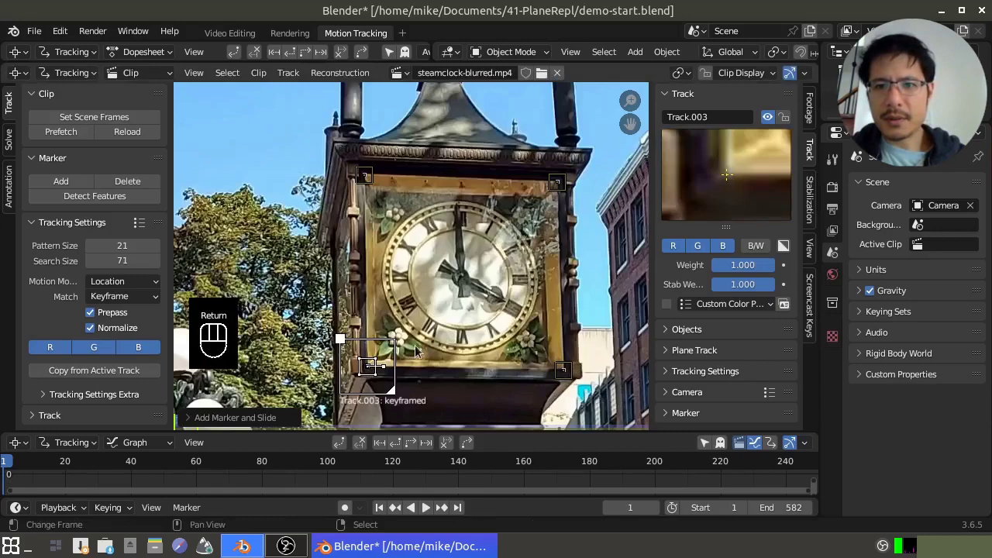
Adjust the last corner marker, select all four markers and track them forward through the clip
key(g)
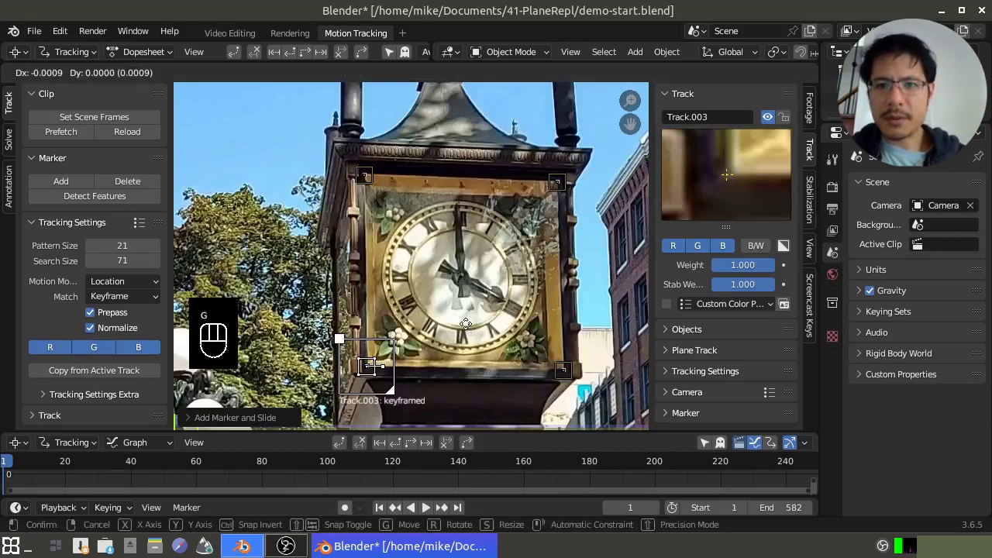
click(473, 326)
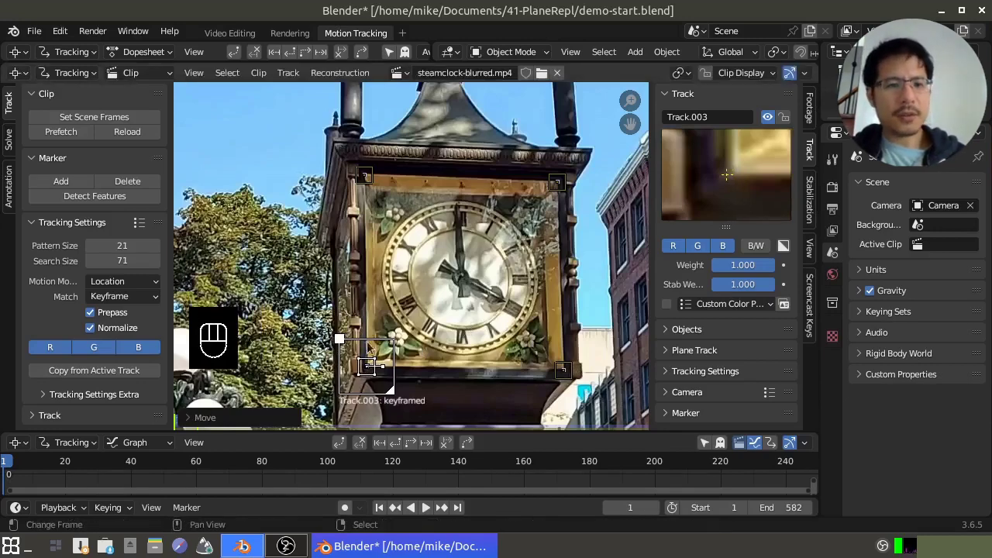
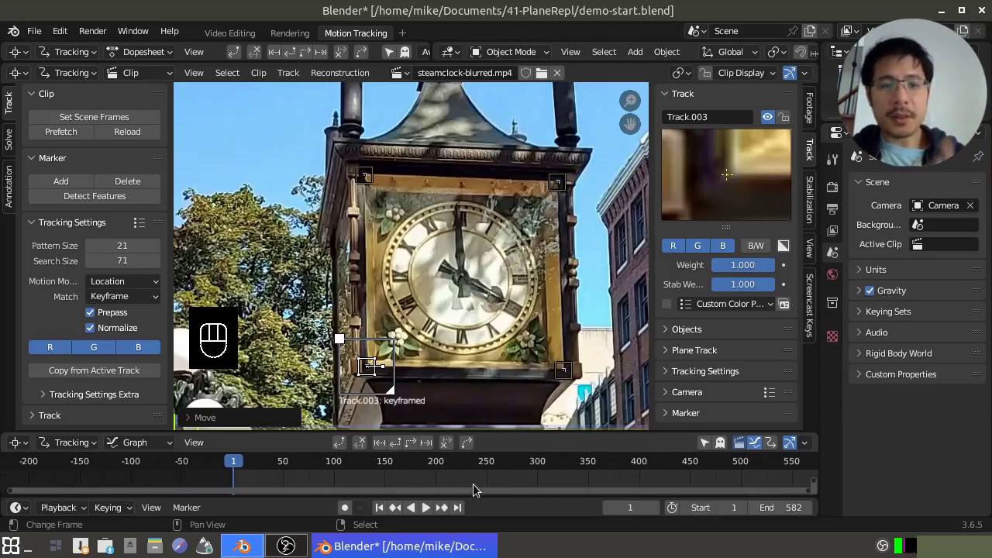
middle_click(857, 152)
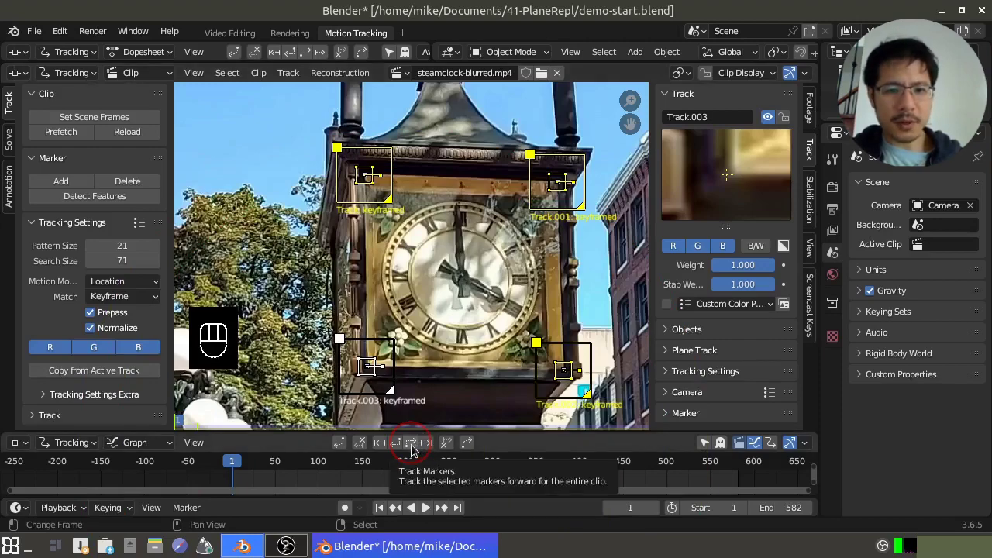
drag(420, 447, 479, 270)
click(481, 269)
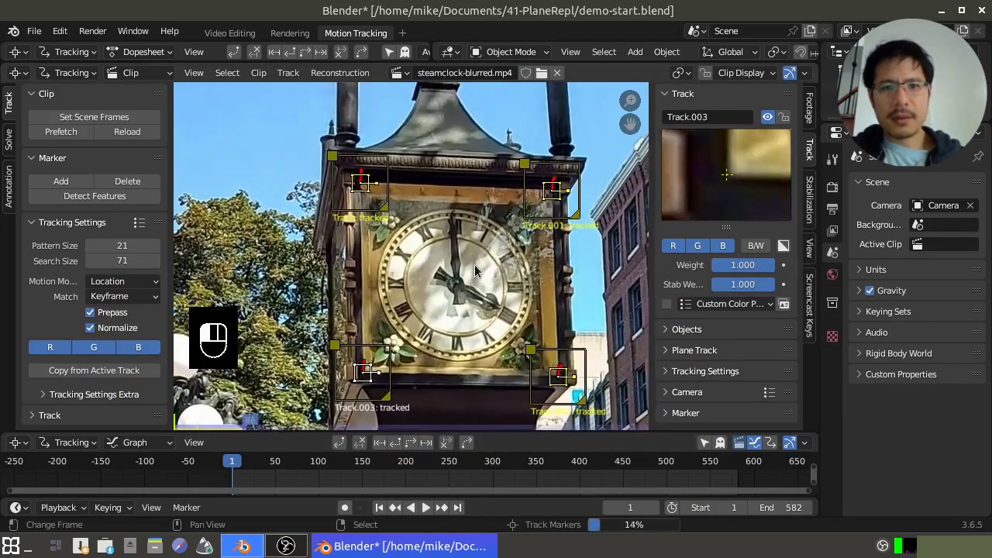
Pan around the clip editor to review the tracked markers at the final frame
drag(481, 269, 662, 120)
drag(684, 91, 711, 77)
drag(711, 77, 665, 534)
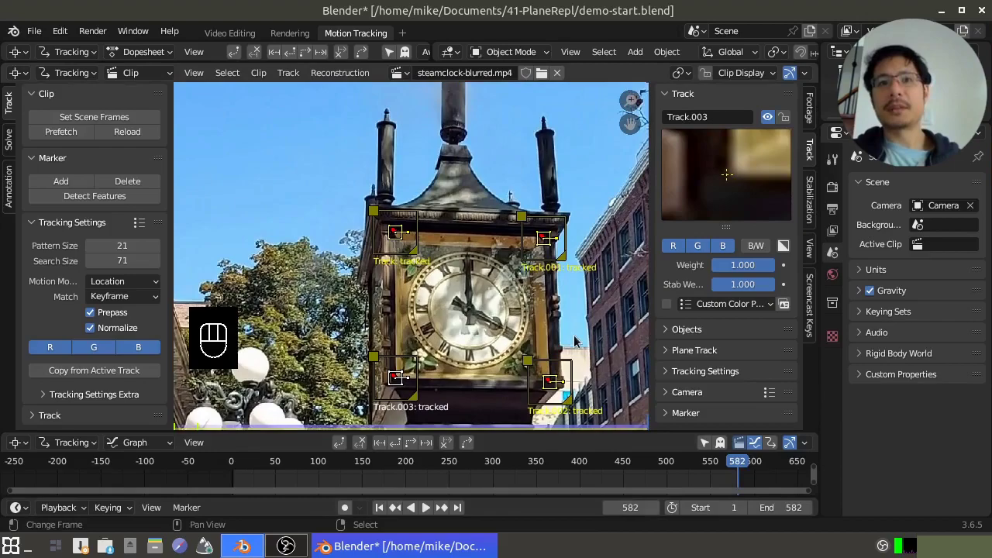
middle_click(511, 341)
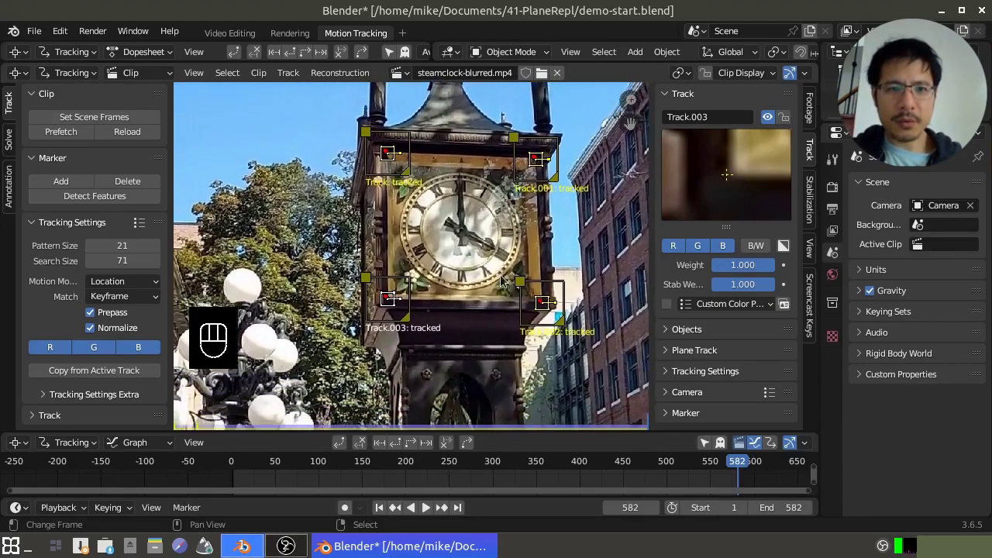
Jump to frame 396 and expand the Plane Track panel in the tool shelf
drag(738, 479, 462, 361)
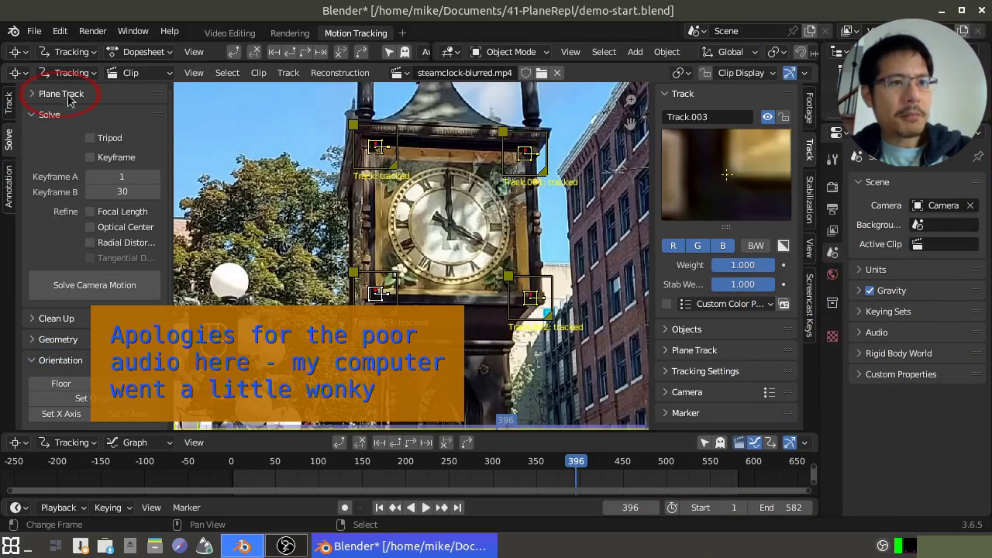
drag(75, 101, 82, 122)
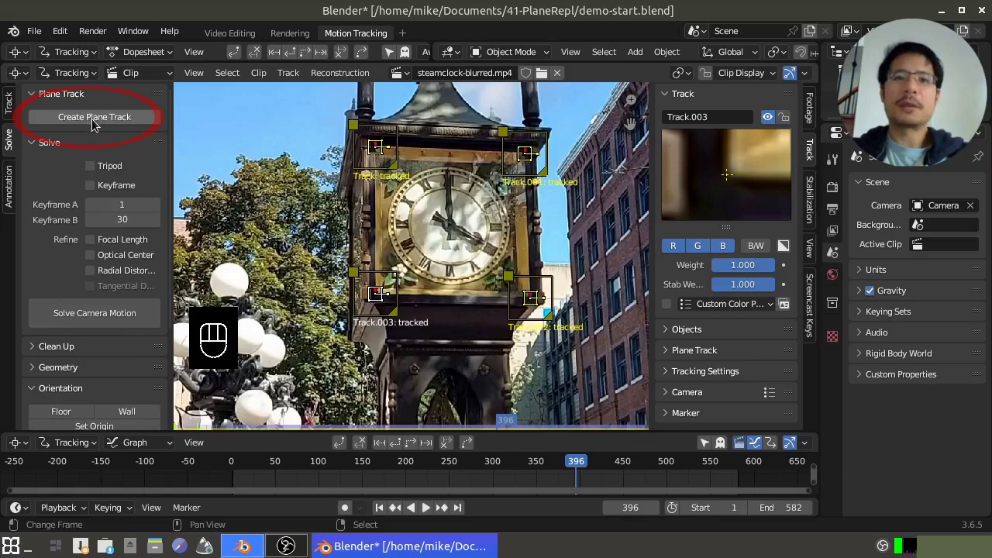
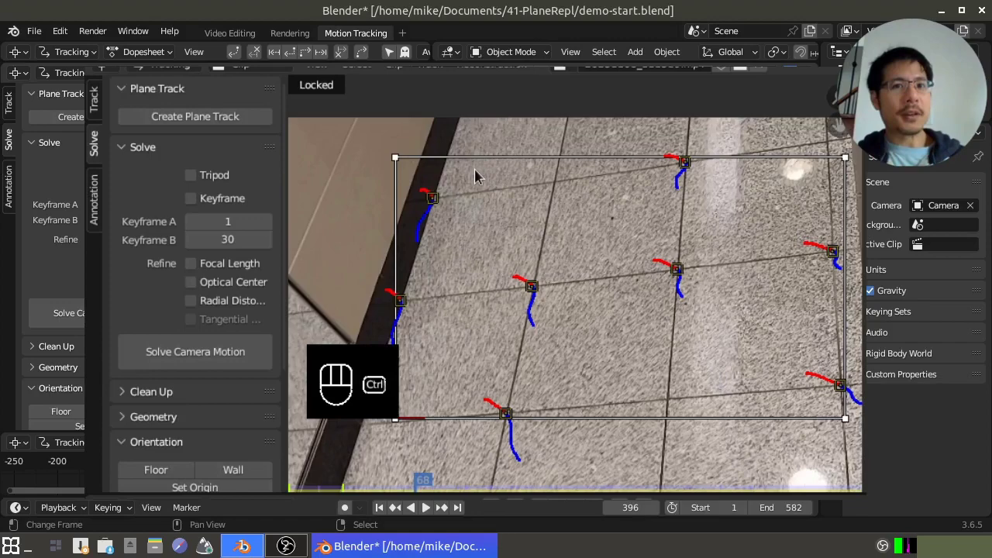
key(ctrl+z)
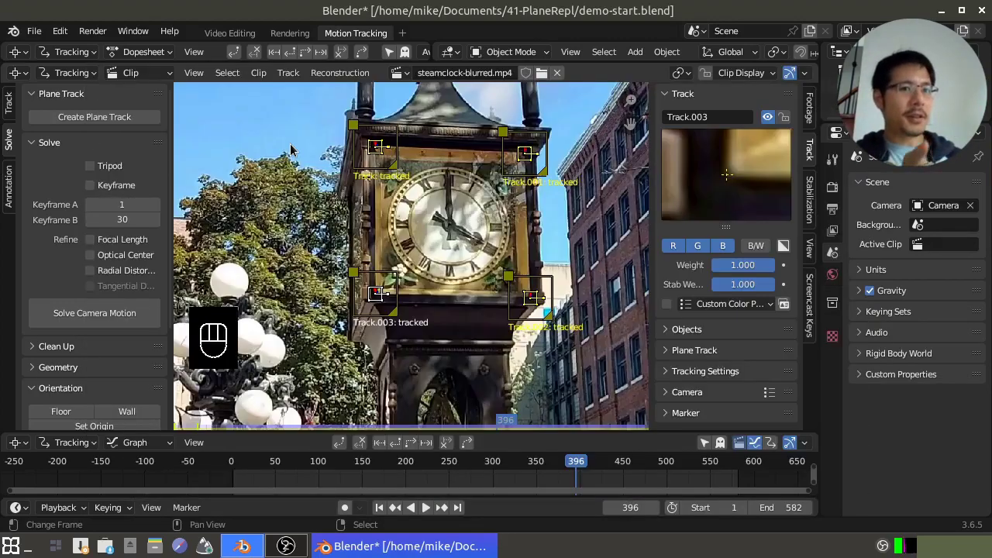
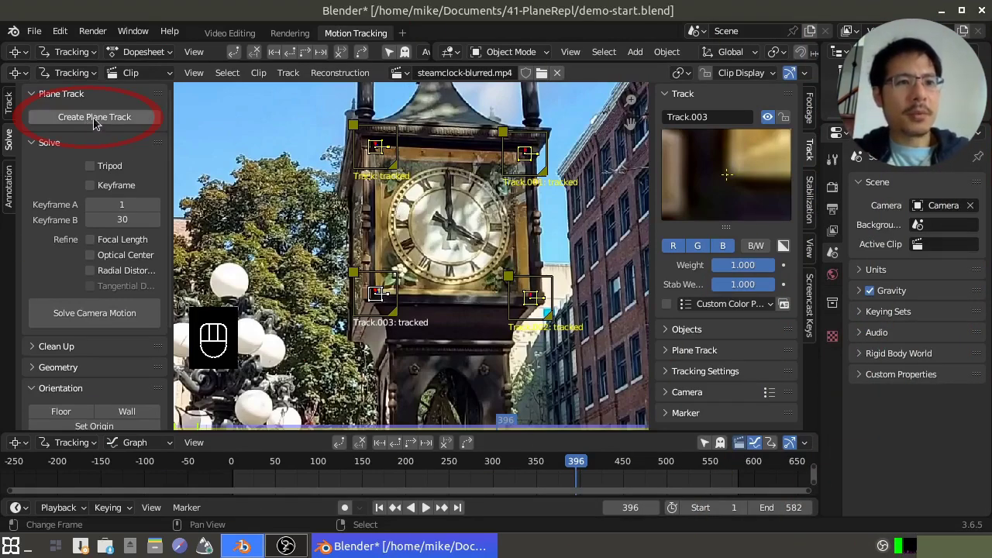
Create a plane track from the four corner markers and show its settings in the sidebar
click(108, 121)
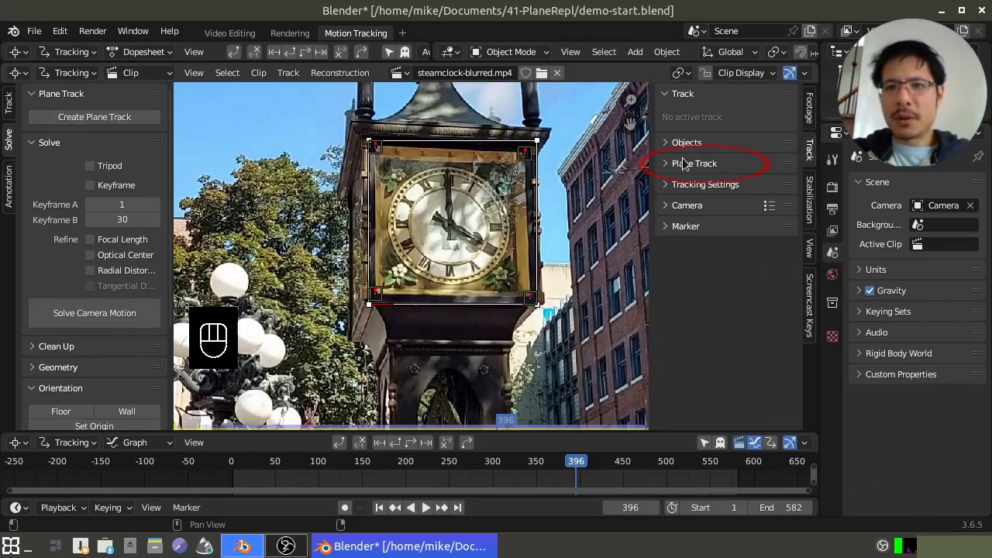
click(715, 168)
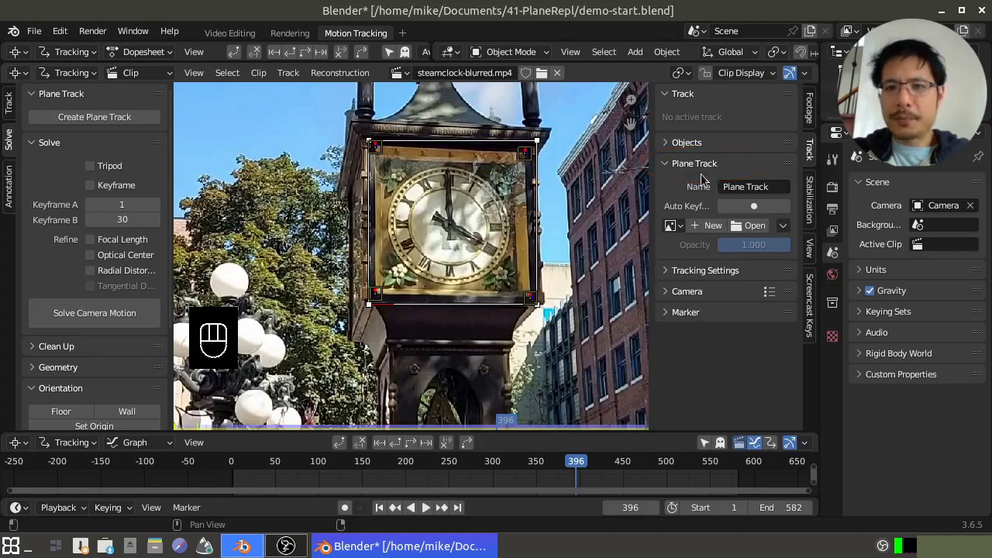
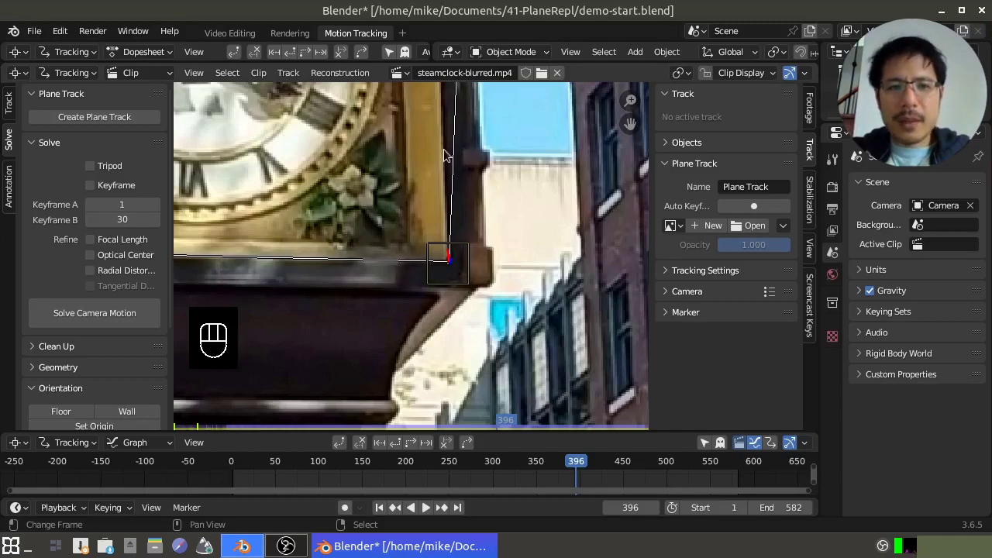
drag(453, 137, 487, 199)
click(509, 162)
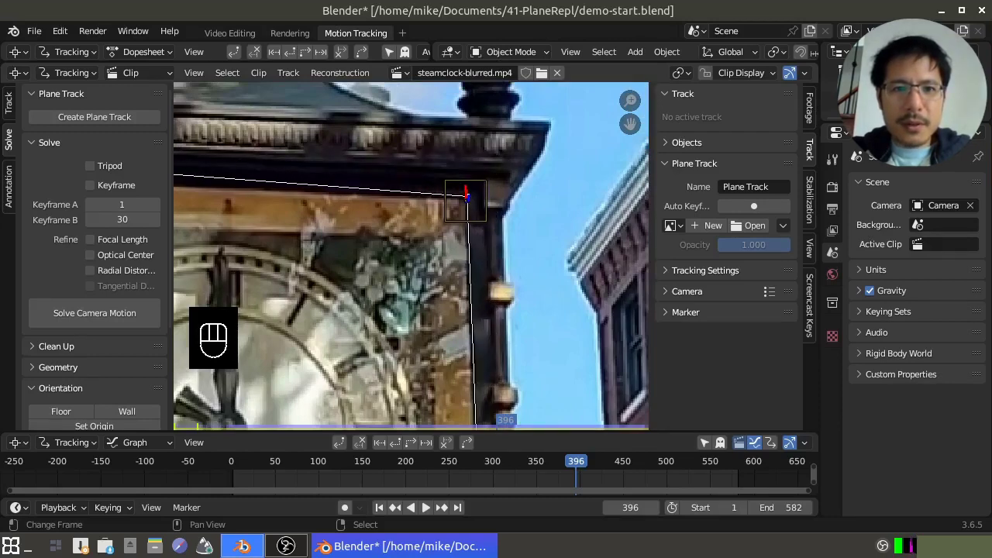
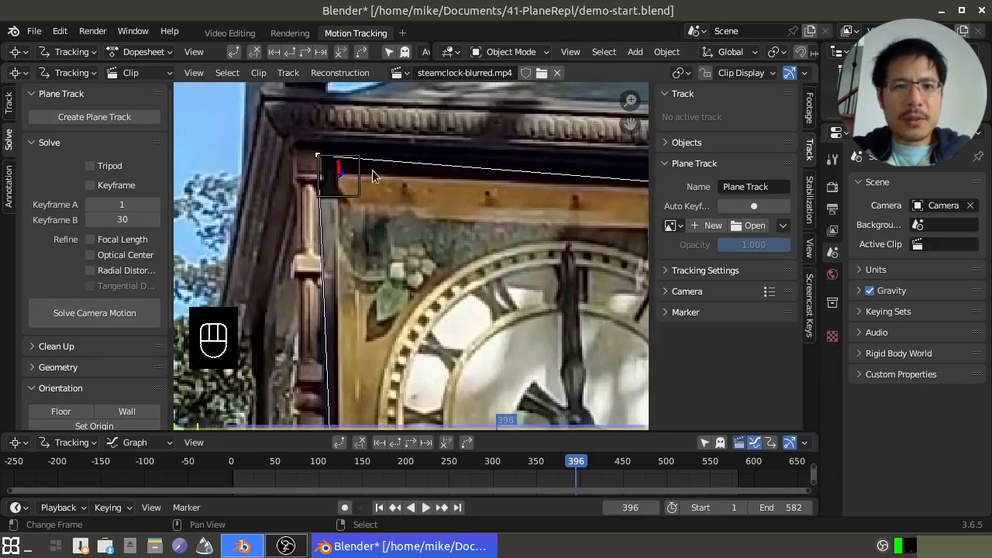
double_click(321, 159)
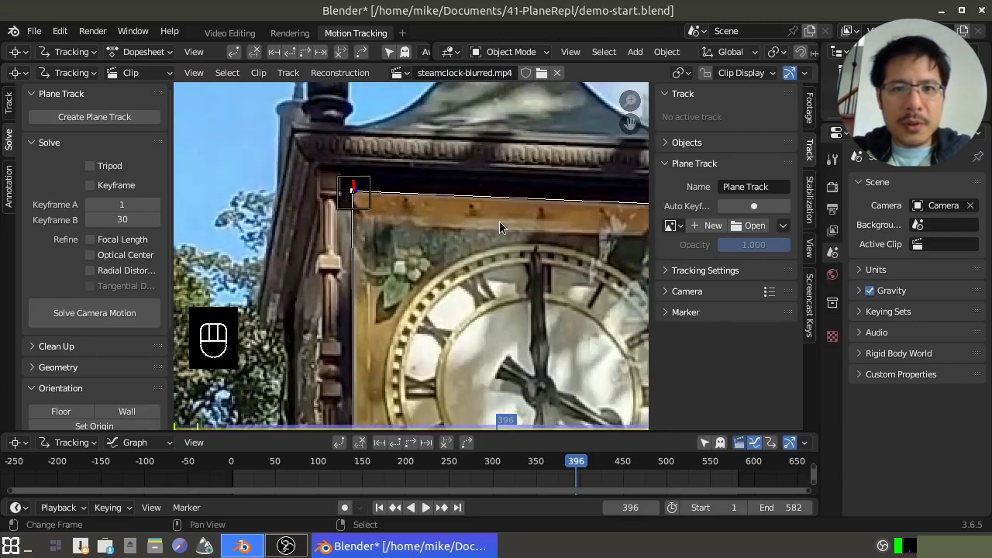
middle_click(587, 263)
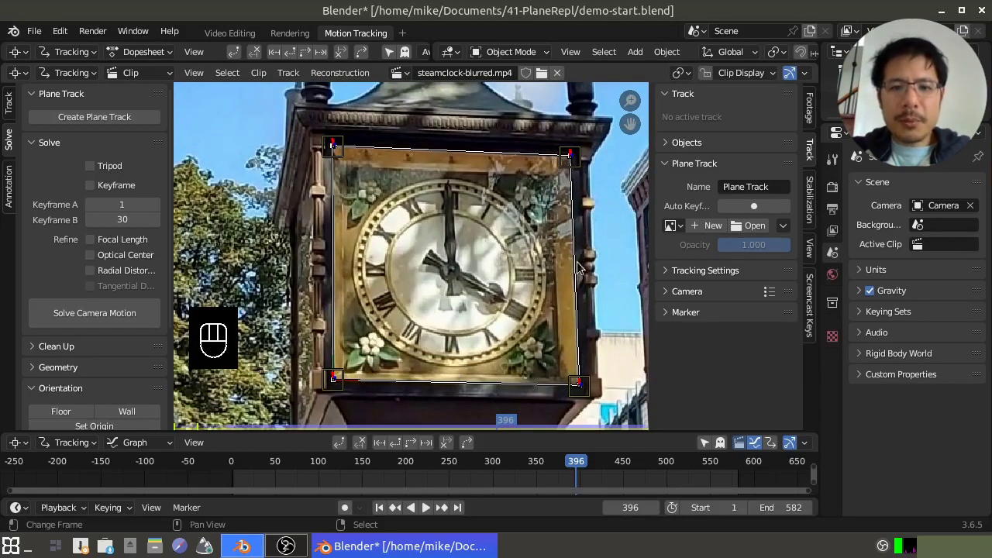
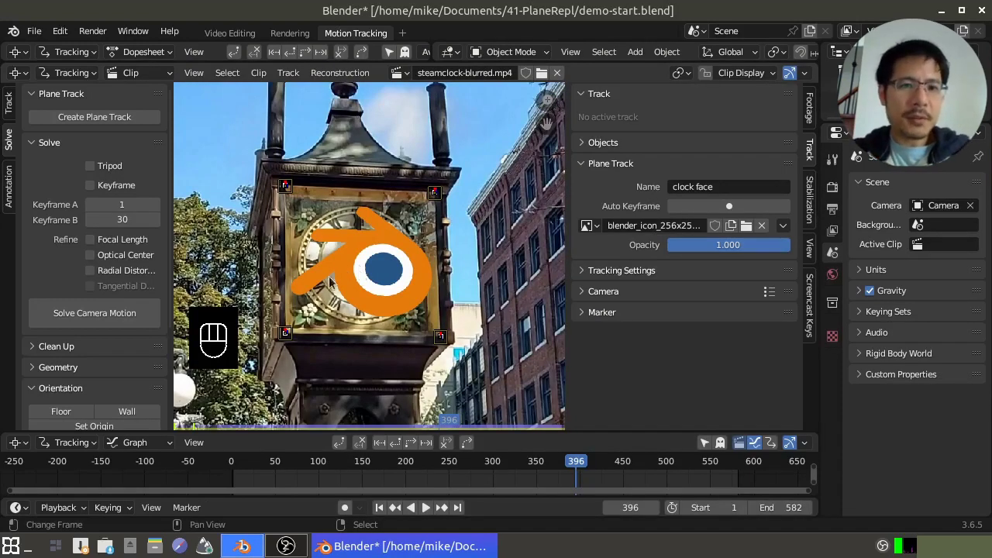
Scrub back and forth through the clip to review the 'clock face' plane track with the Blender icon
drag(269, 482, 279, 355)
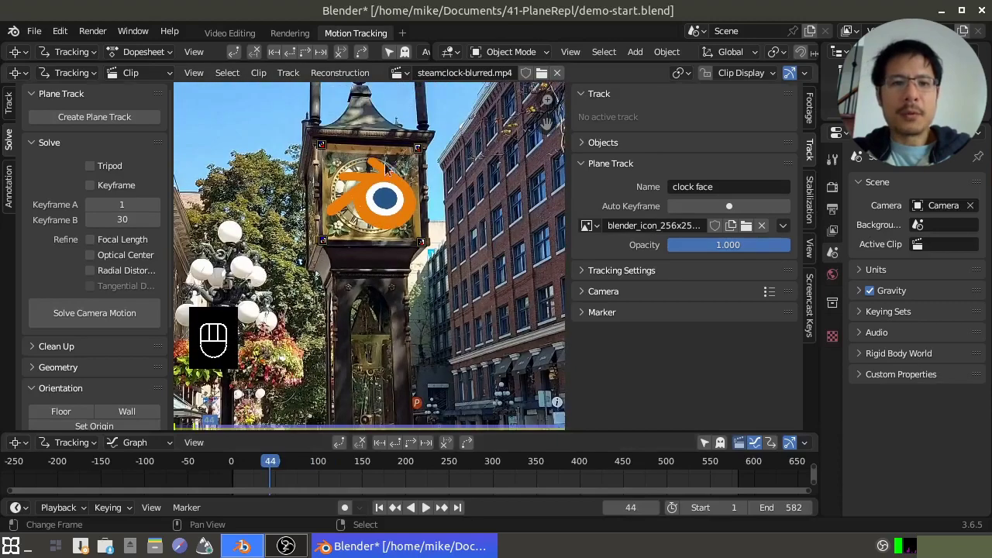
drag(264, 481, 322, 479)
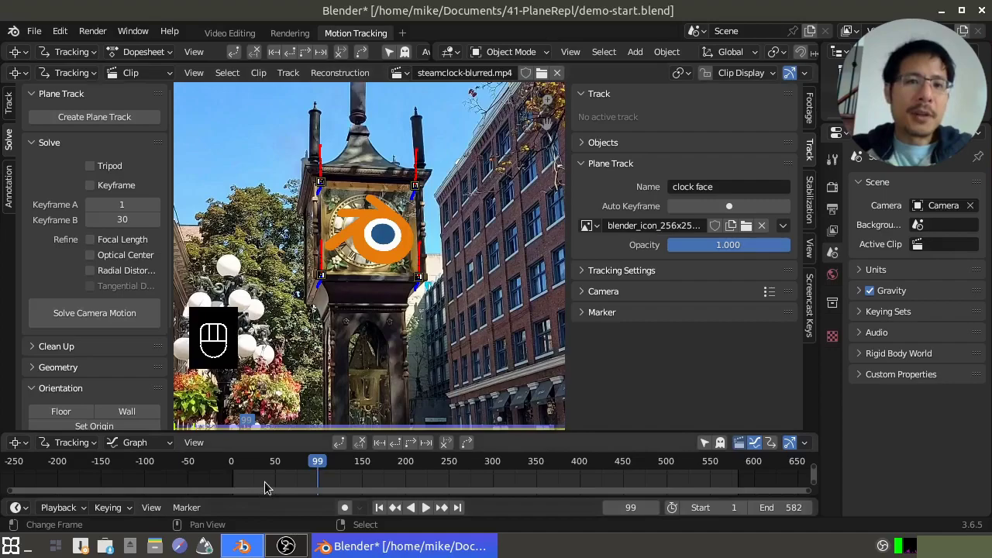
drag(259, 491, 255, 483)
drag(253, 483, 302, 482)
drag(302, 482, 380, 423)
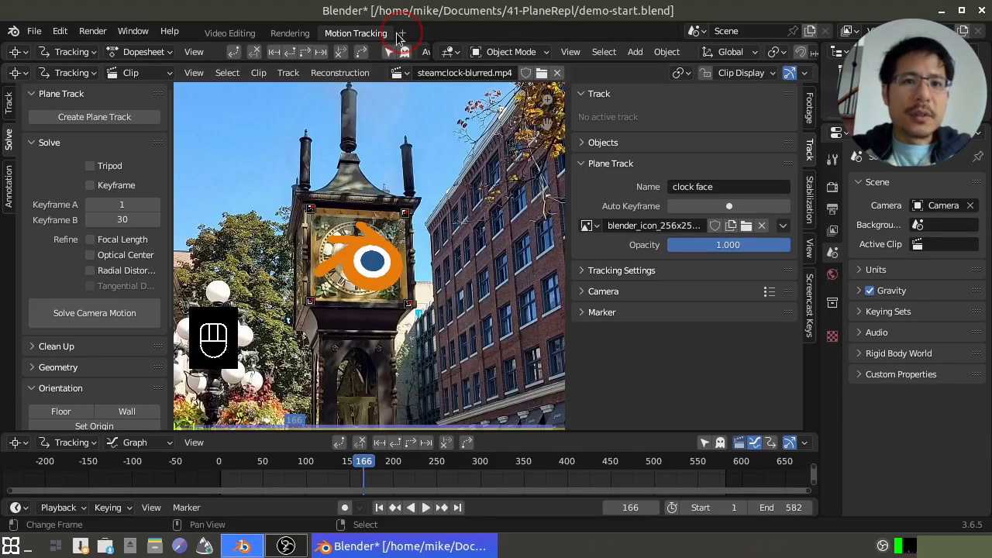
Add a Compositing workspace and delete its default Render Layers node
click(407, 36)
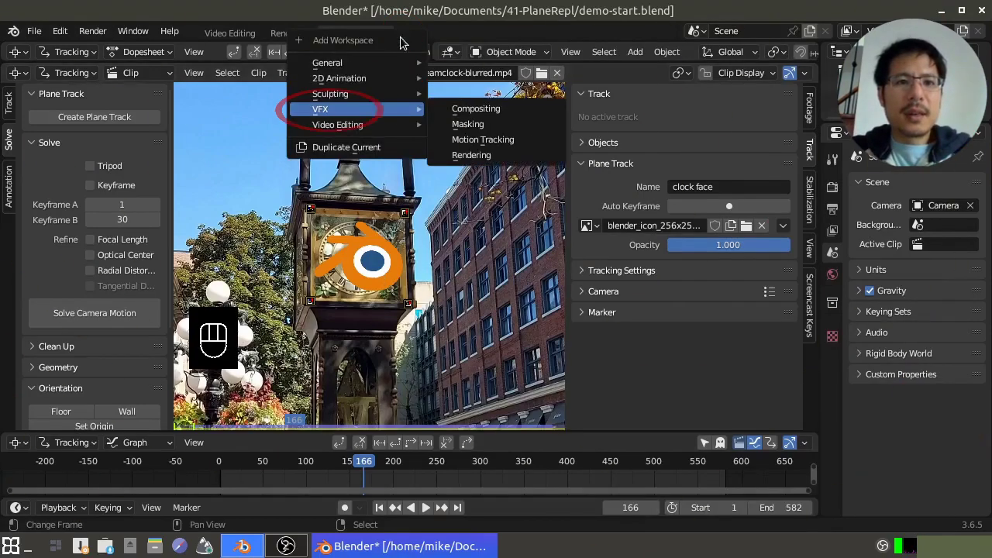
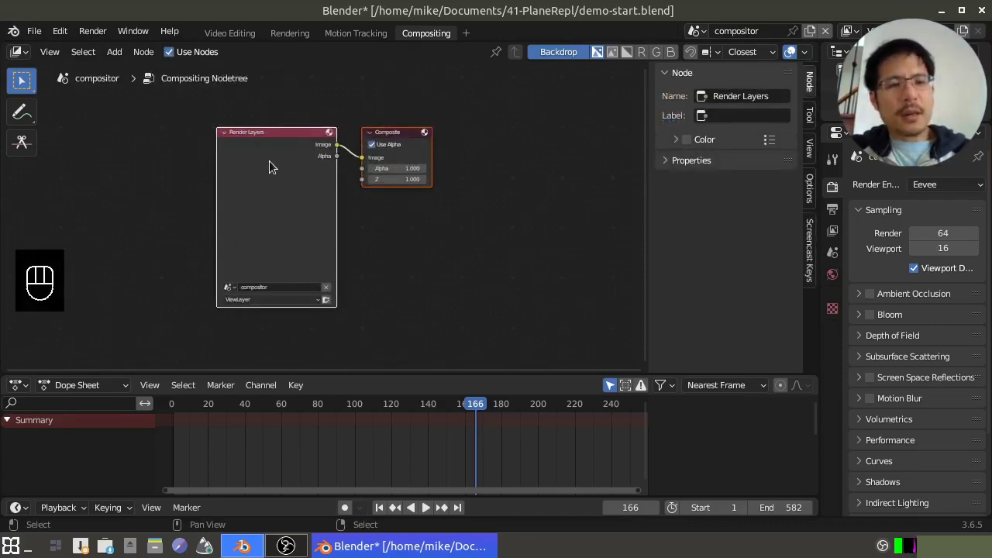
click(287, 166)
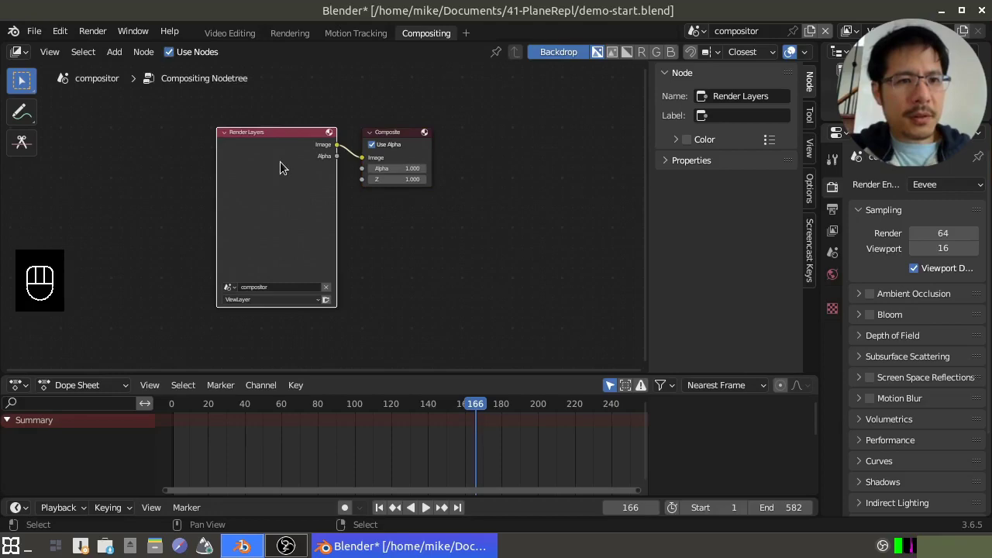
key(x)
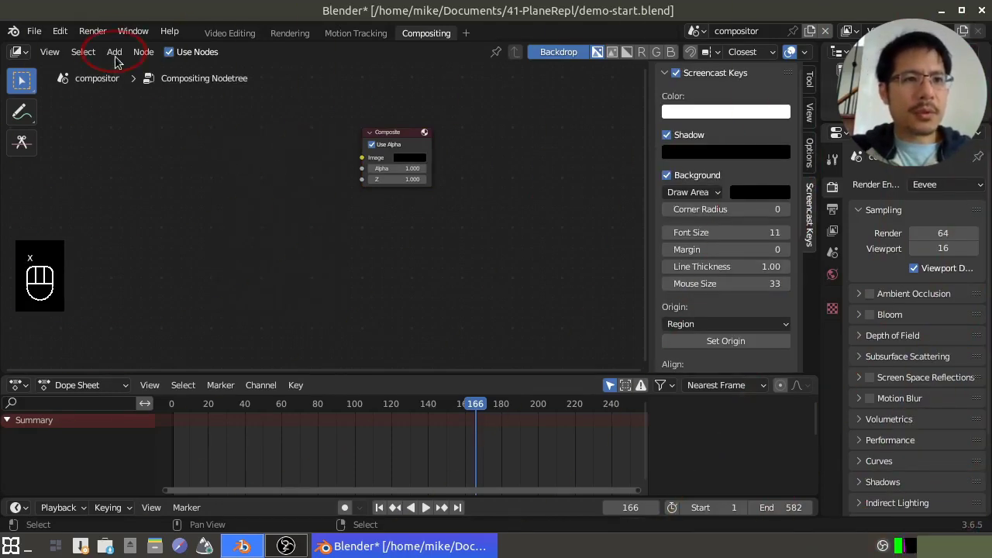
Add a Movie Clip input node and expand its clip properties
drag(122, 56, 189, 96)
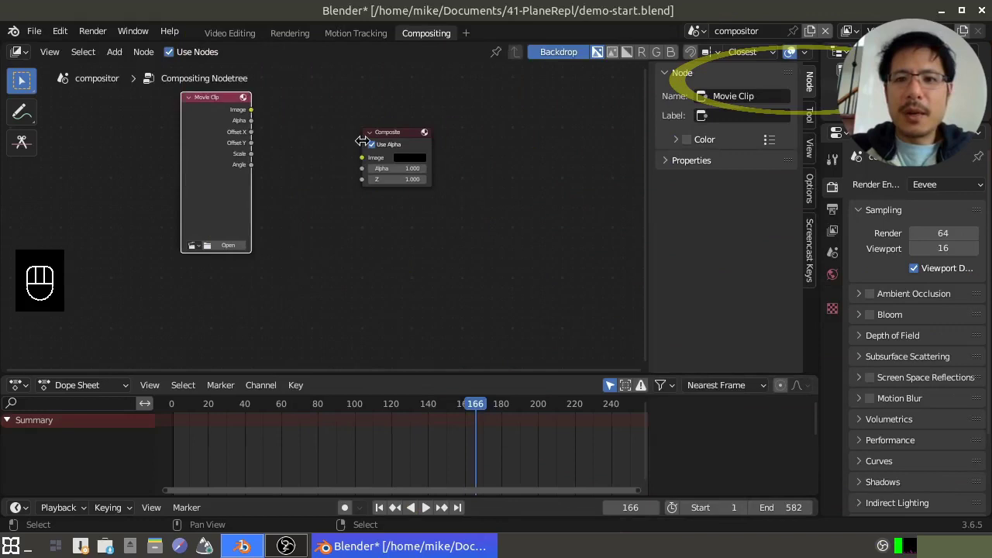
click(704, 166)
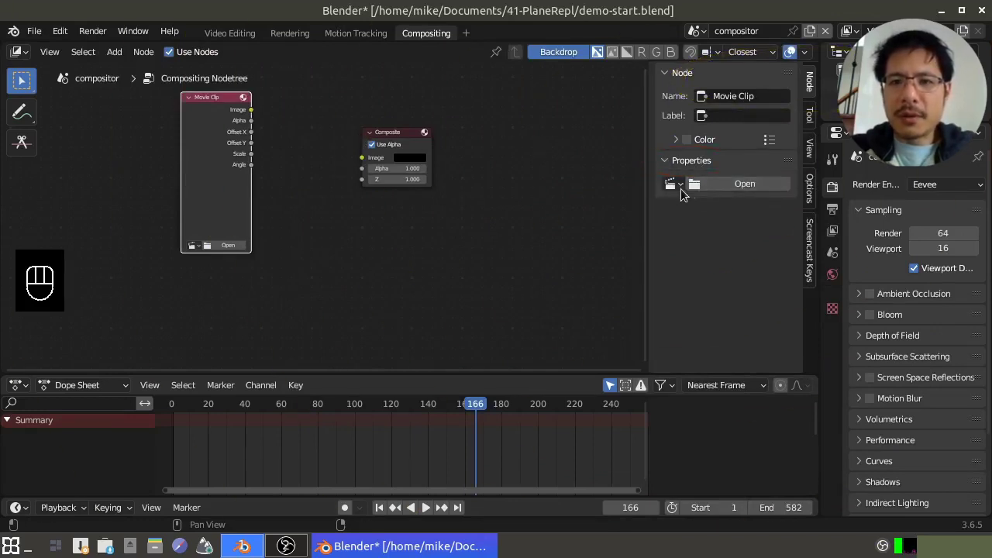
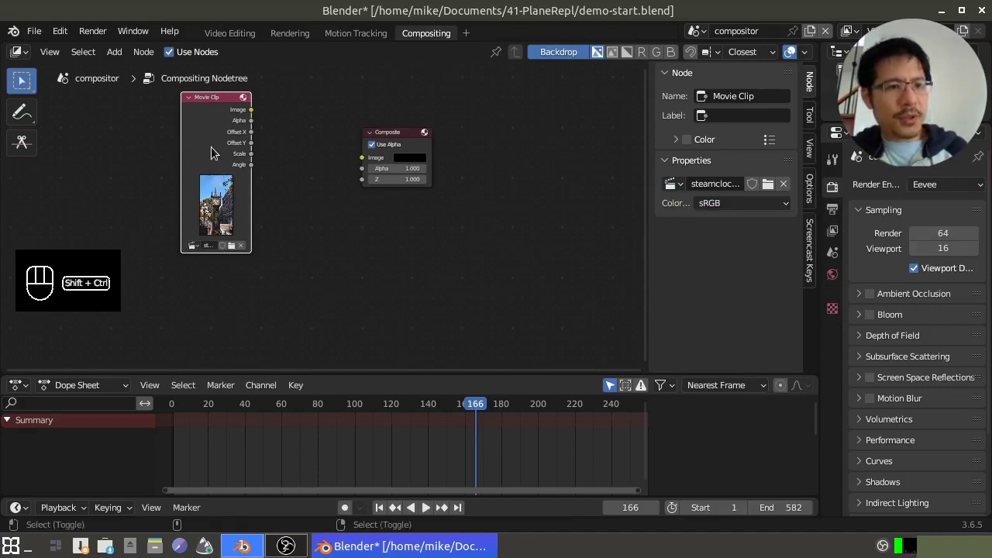
Wire a Viewer node to the clip, hide the backdrop, and show the Viewer result fitted in an Image Editor
click(217, 147)
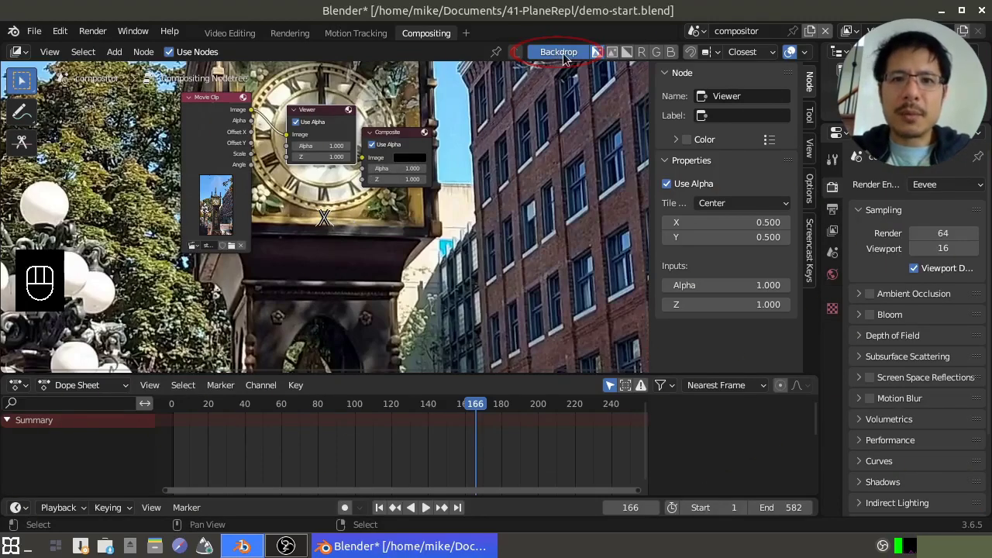
click(575, 55)
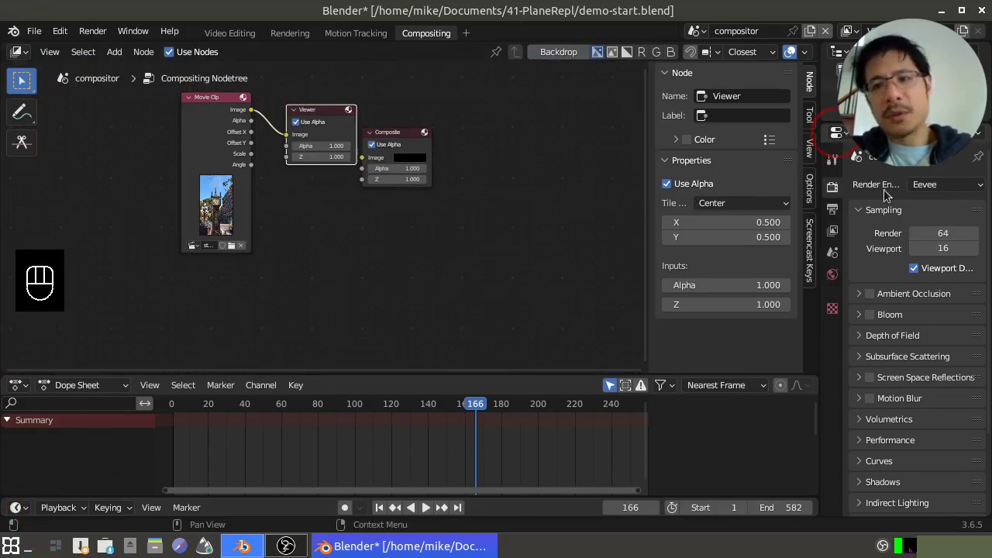
drag(846, 135, 380, 196)
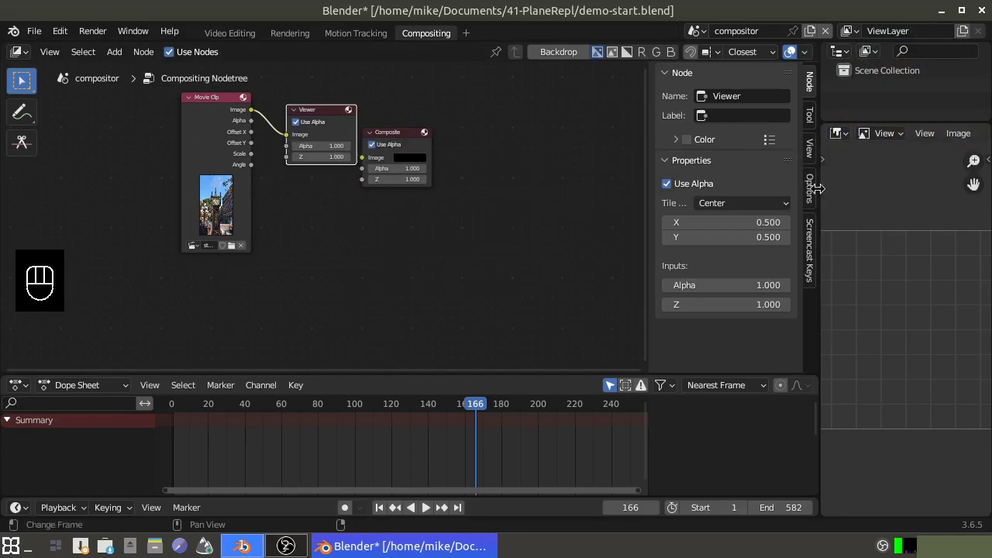
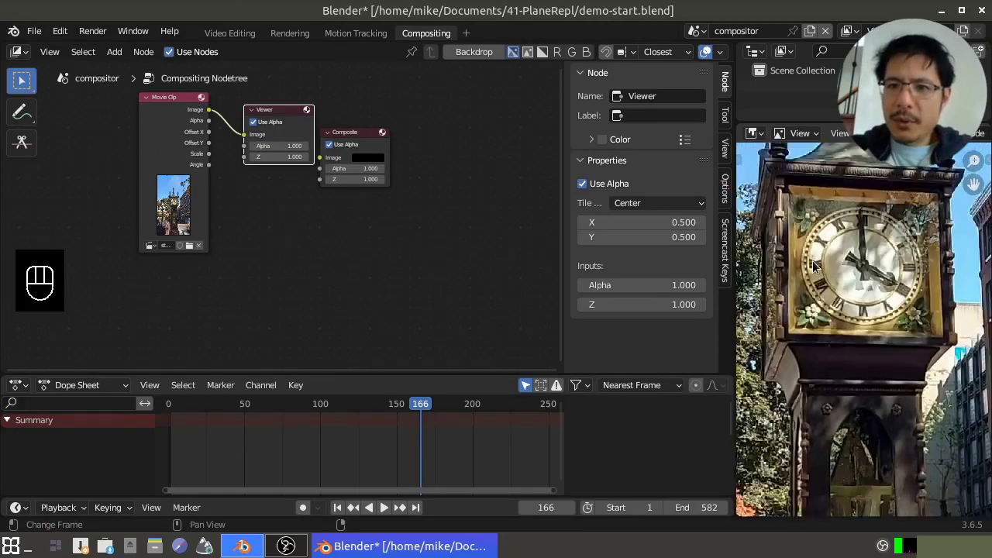
key(Home)
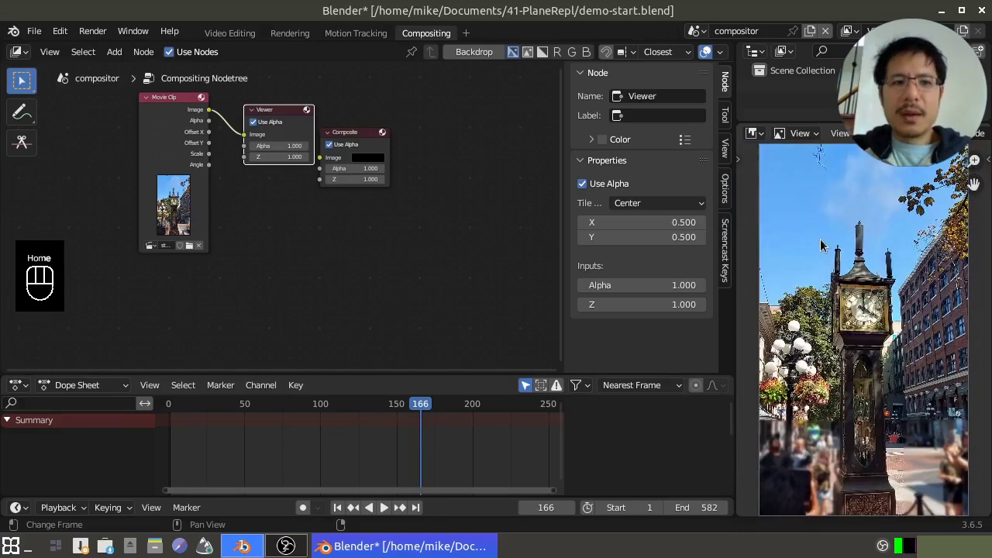
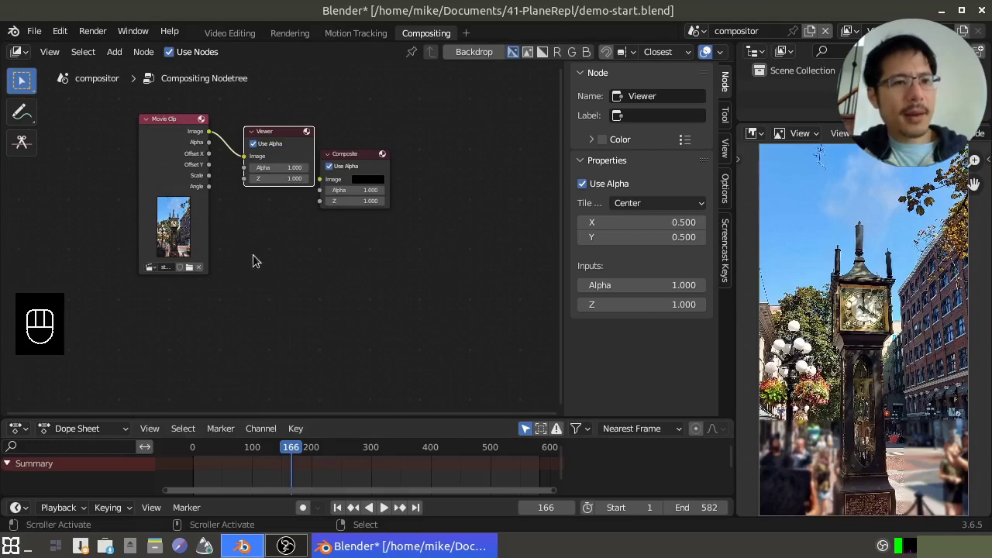
middle_click(165, 151)
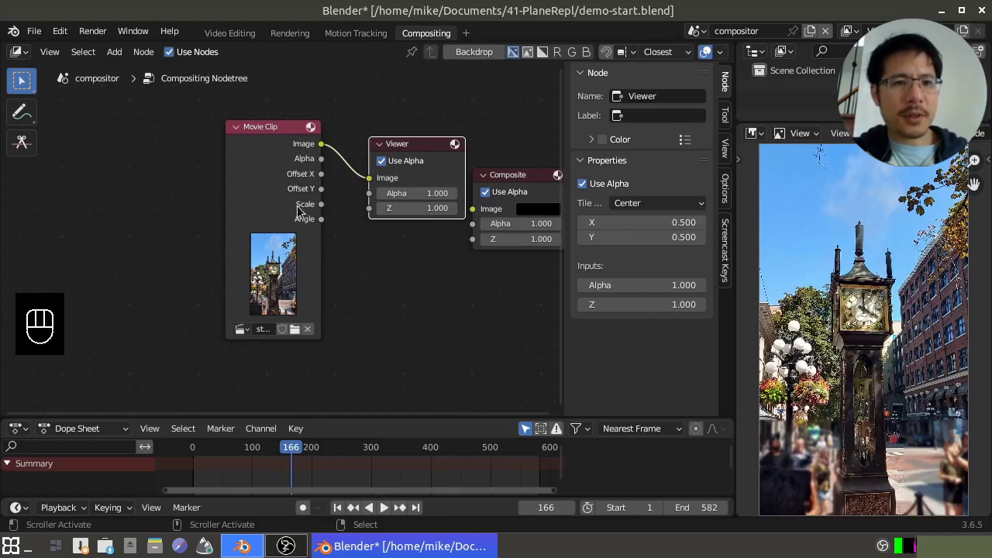
Add a second Movie Clip node, load the 1200_30sec clip and step between frames to check it
key(shift+a)
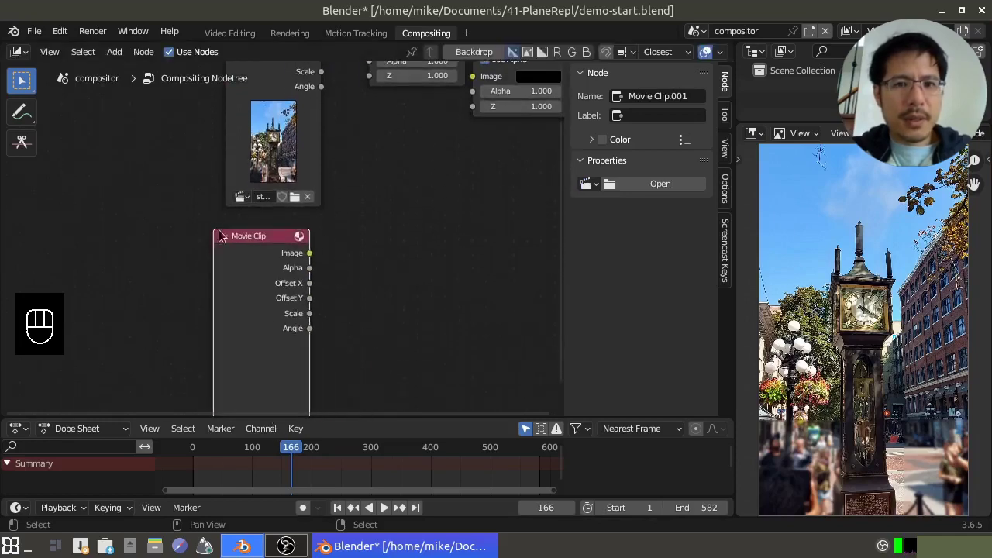
drag(649, 185, 347, 195)
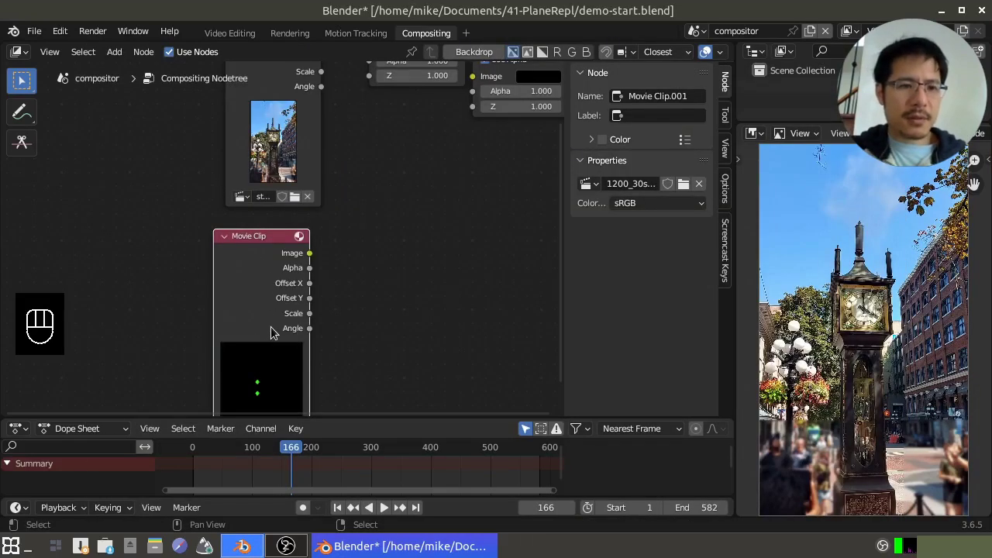
click(262, 243)
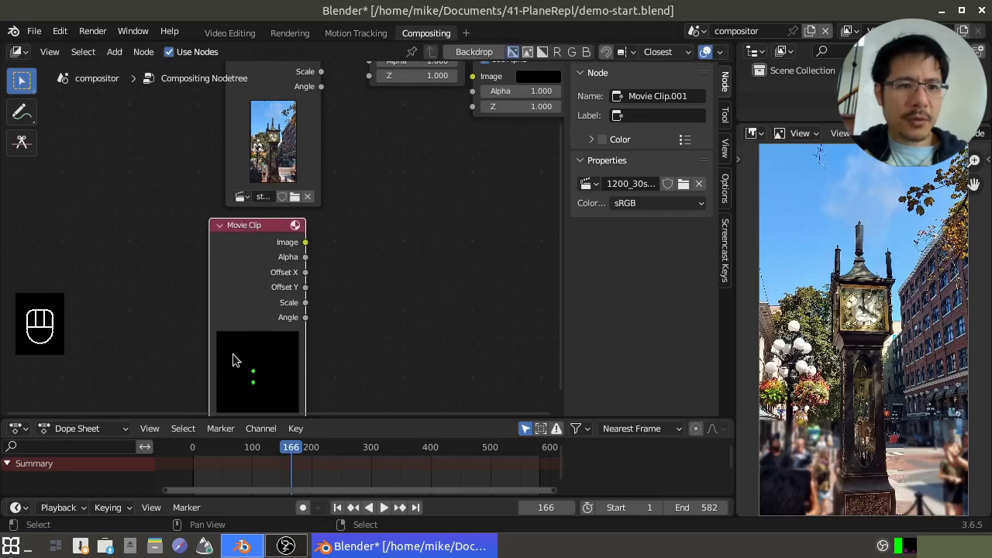
click(297, 470)
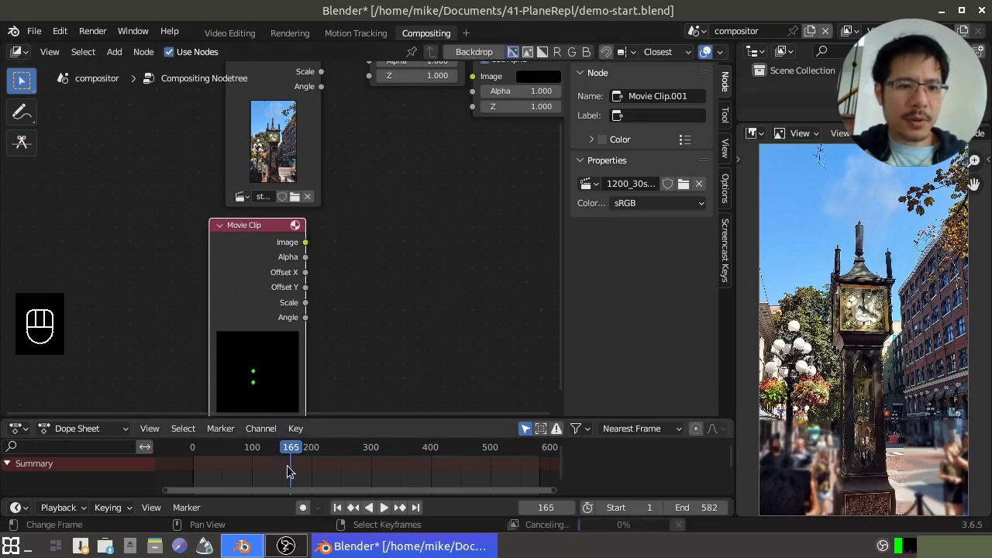
click(292, 470)
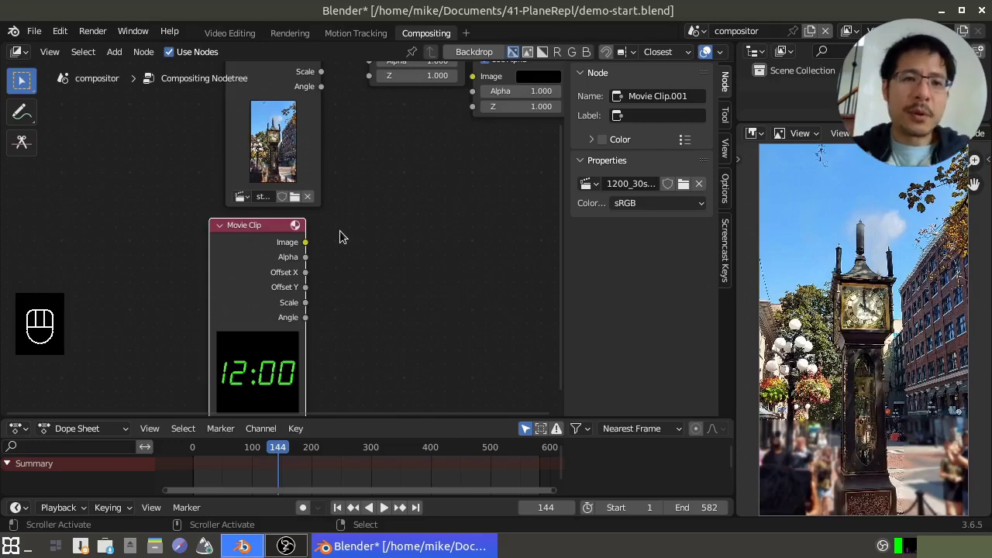
Add a Plane Track Deform node from the Distort menu into the tree
drag(122, 55, 365, 193)
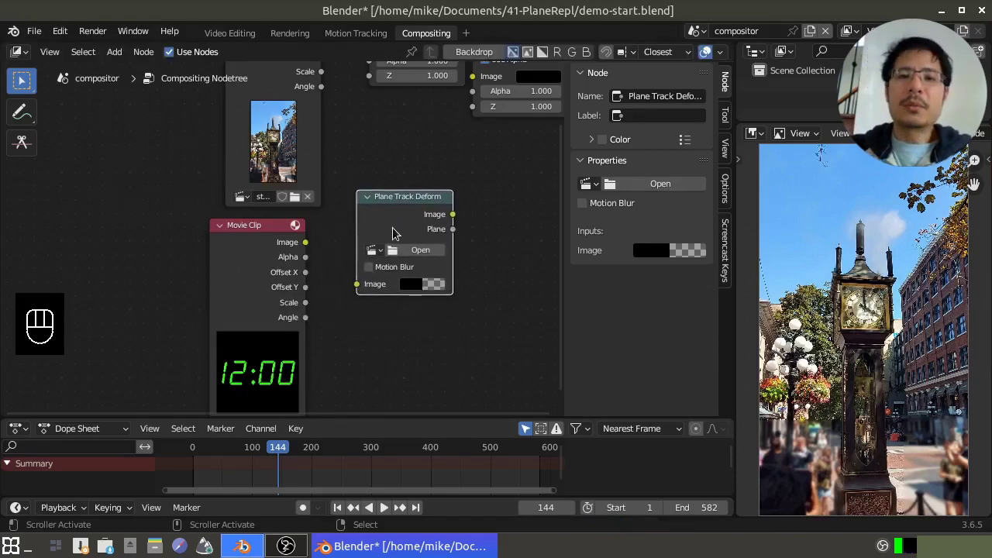
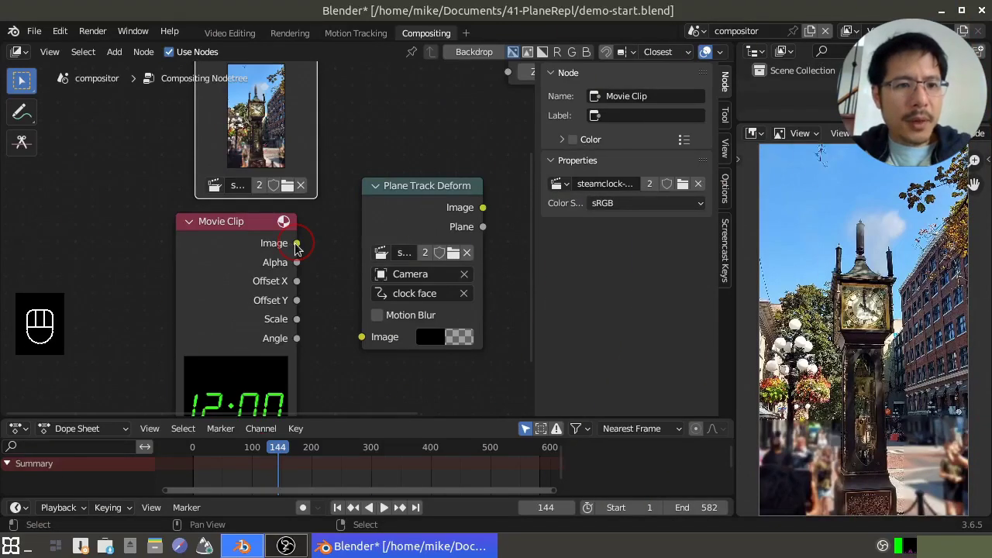
Wire the steamclock Movie Clip's Image into Plane Track Deform and preview the warped result in the Viewer
click(303, 247)
drag(312, 255, 382, 340)
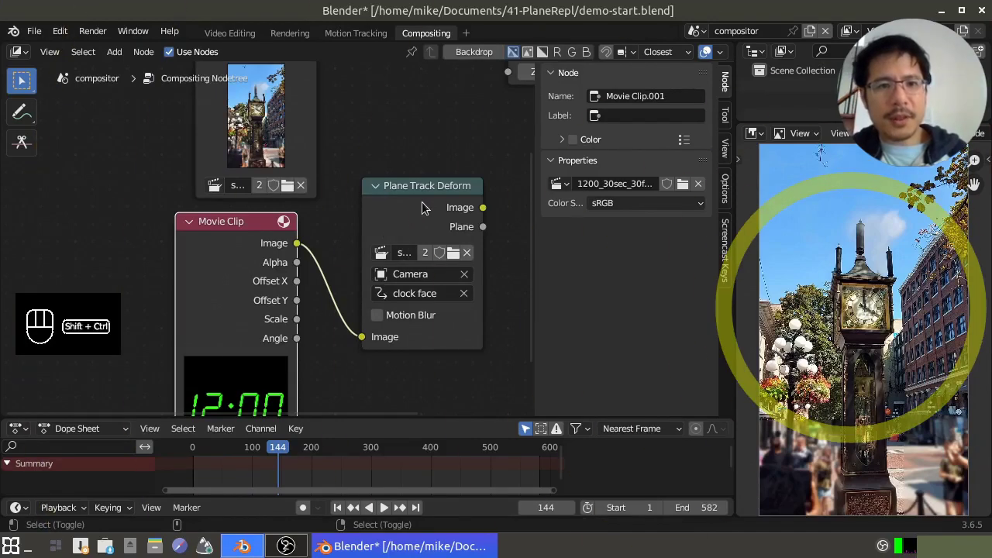
click(421, 213)
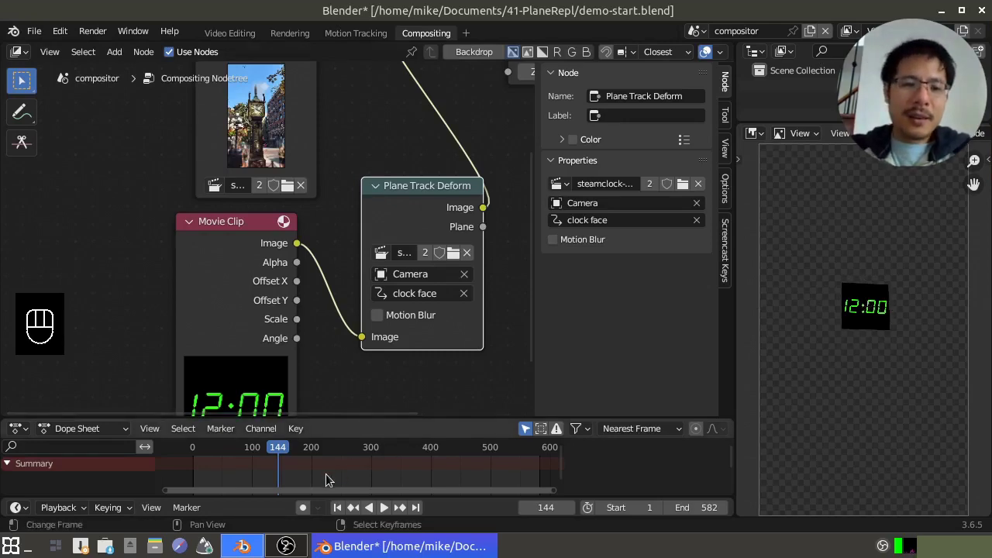
click(324, 476)
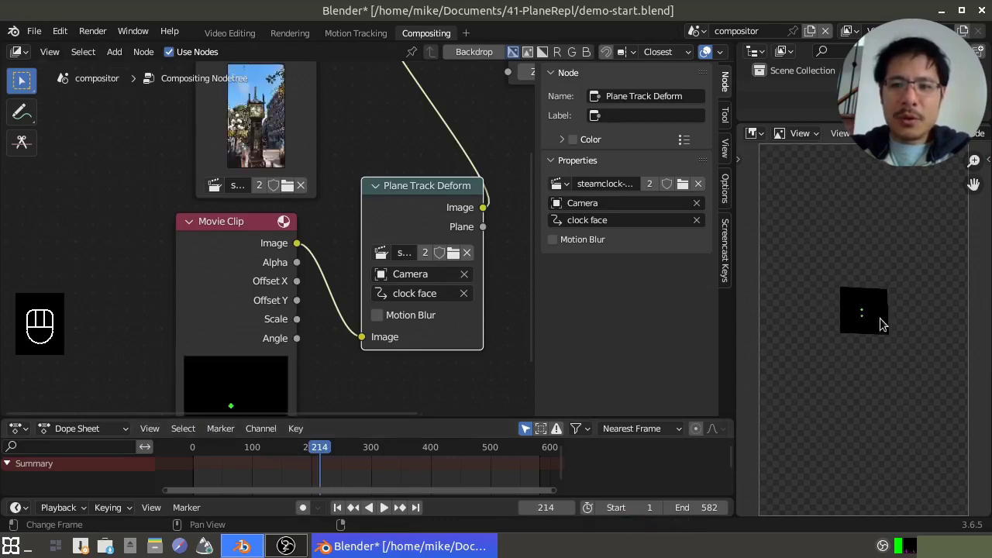
click(381, 477)
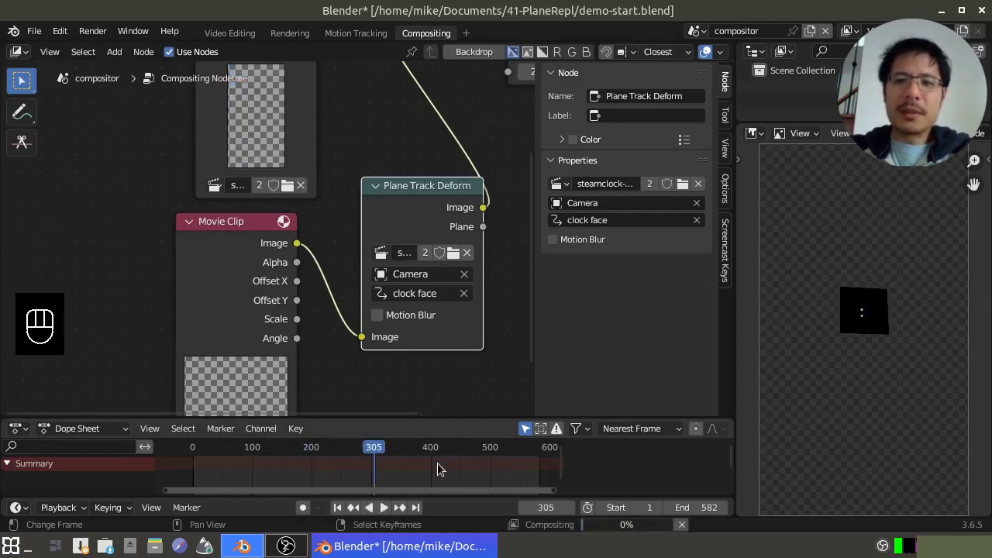
click(428, 480)
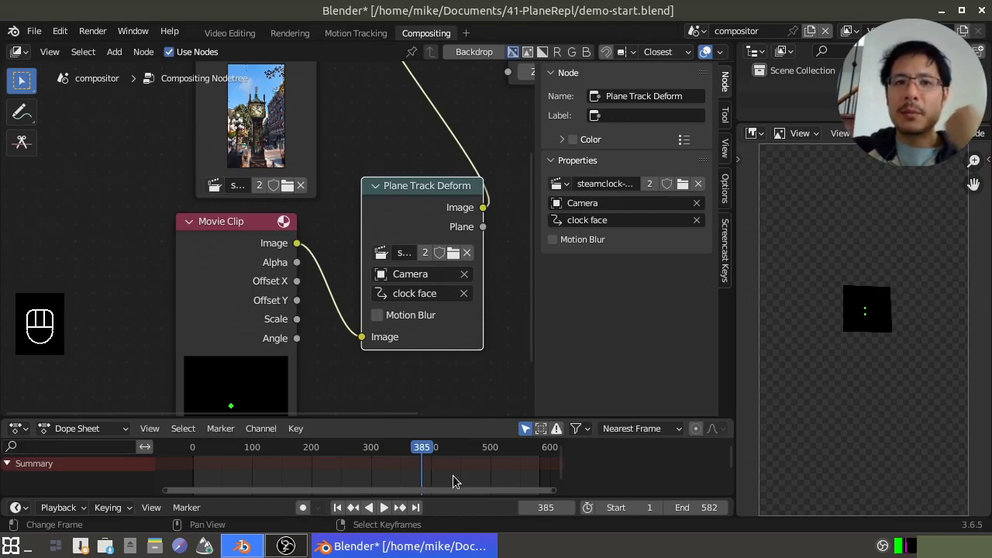
click(460, 480)
click(492, 480)
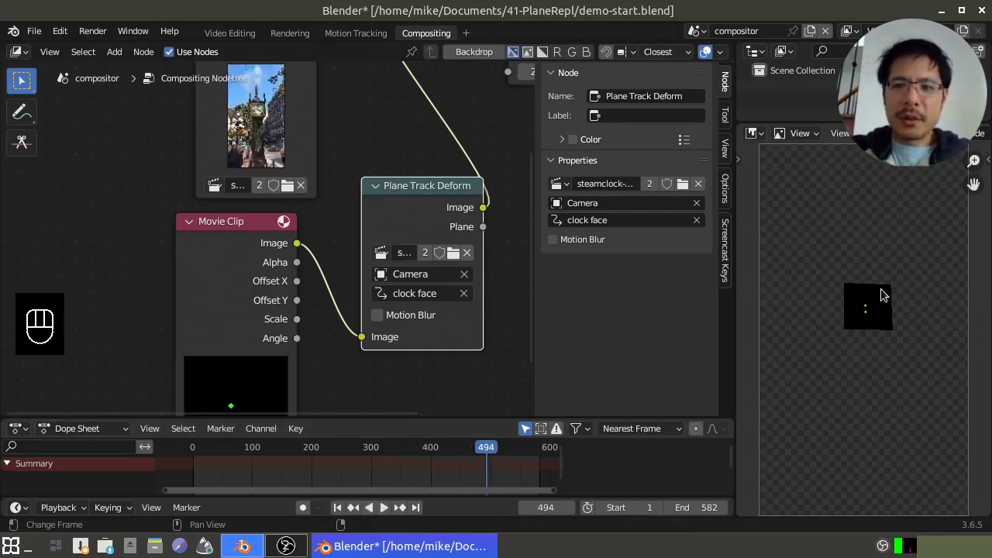
click(518, 473)
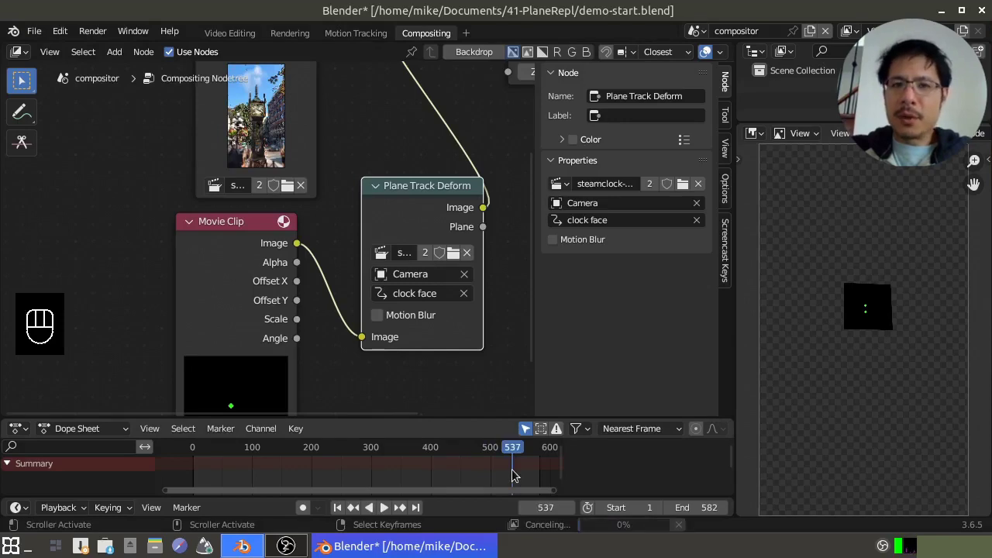
click(410, 476)
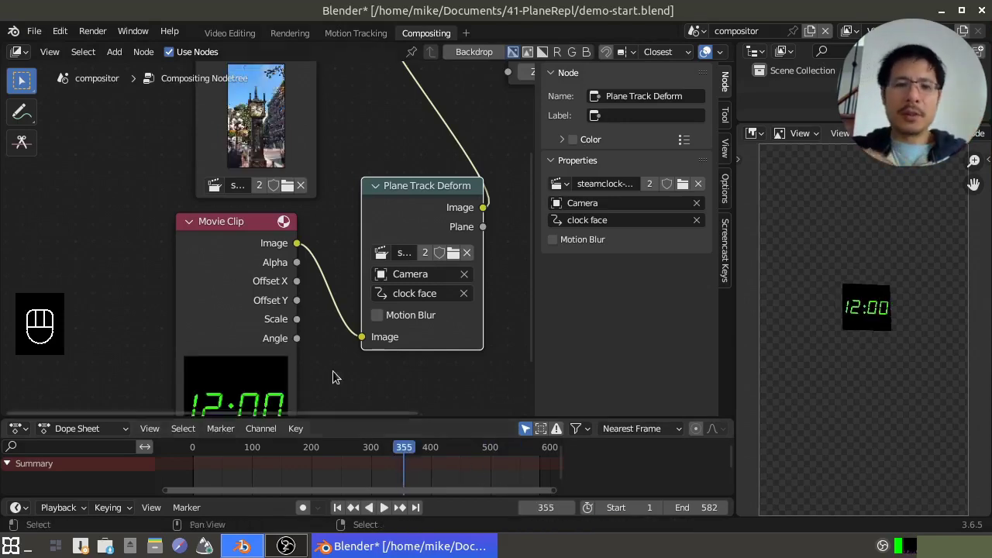
click(239, 223)
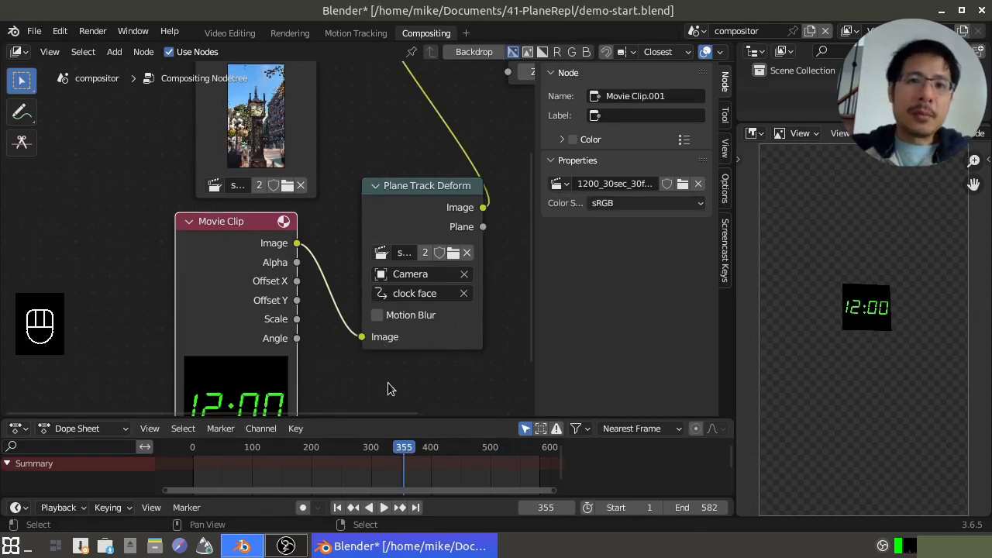
click(296, 473)
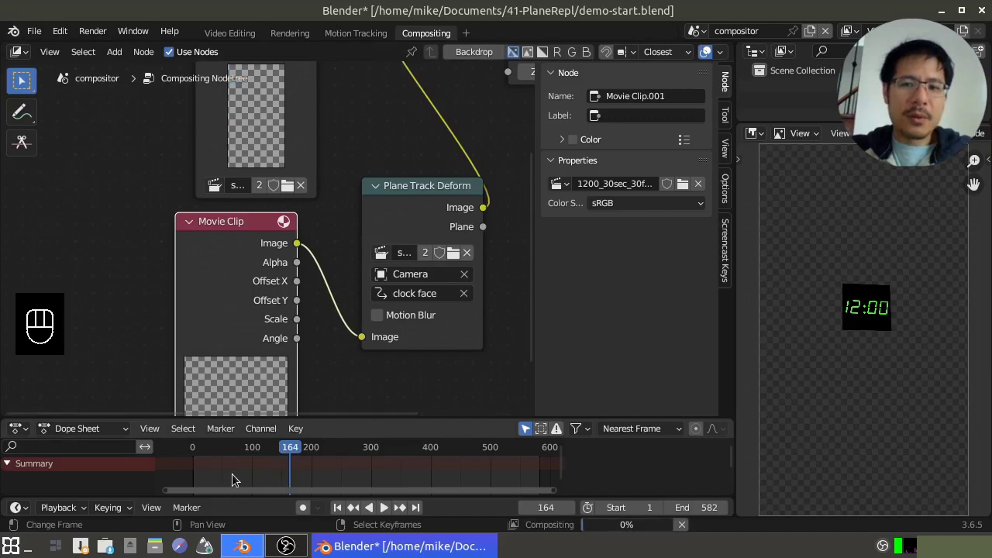
click(238, 478)
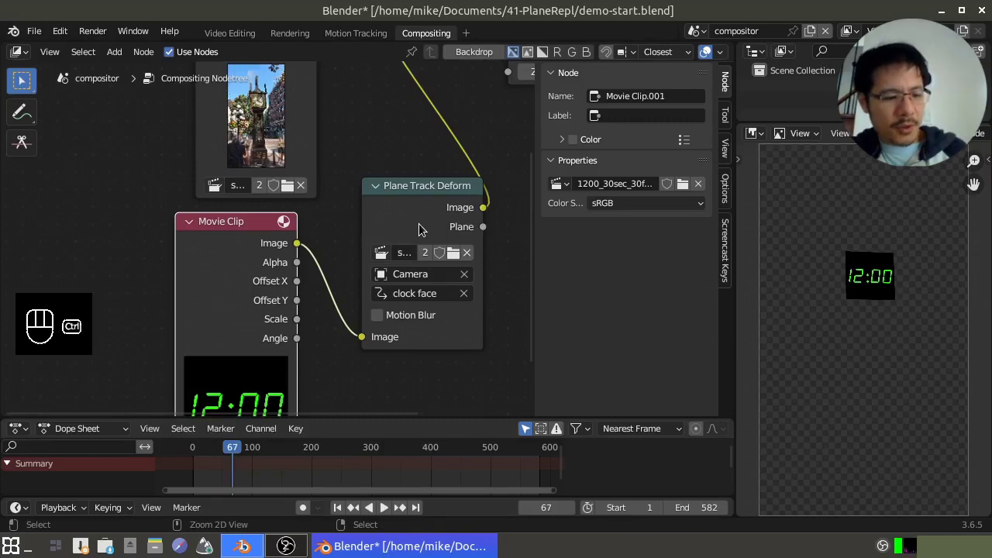
click(420, 218)
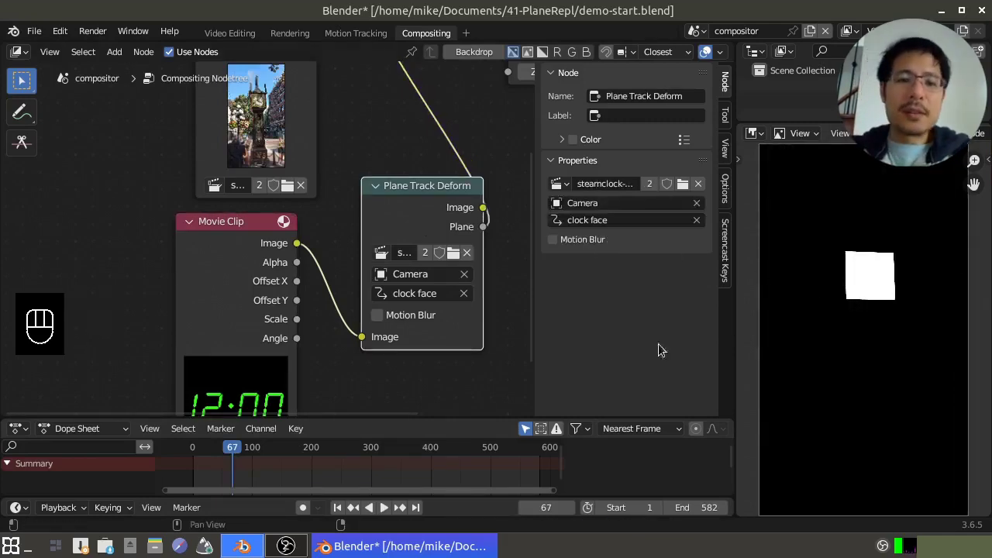
click(227, 479)
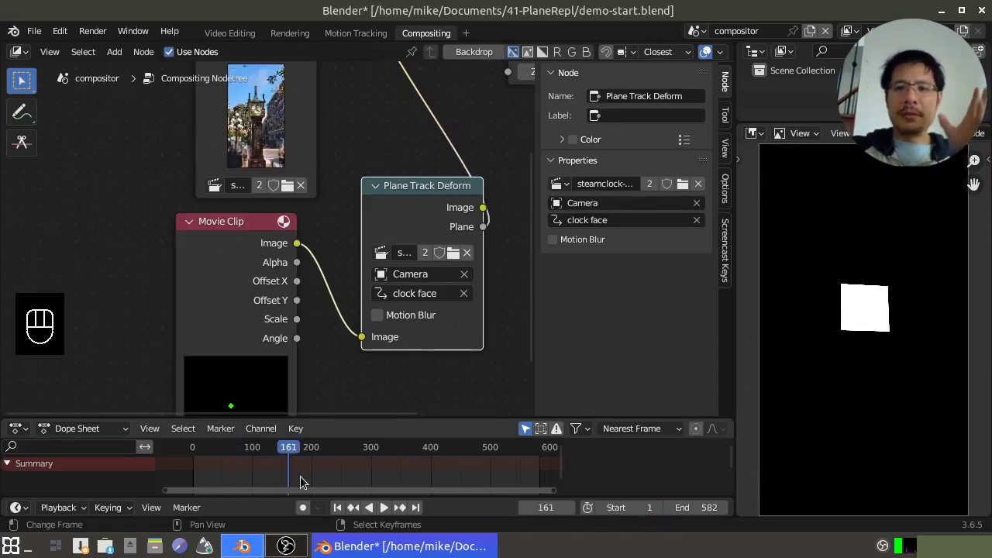
click(346, 481)
click(381, 478)
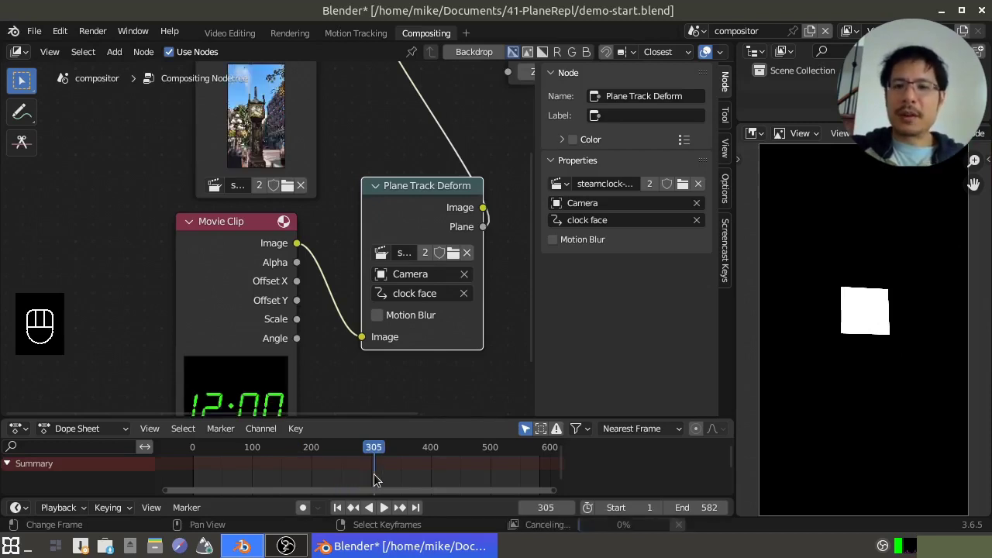
click(430, 480)
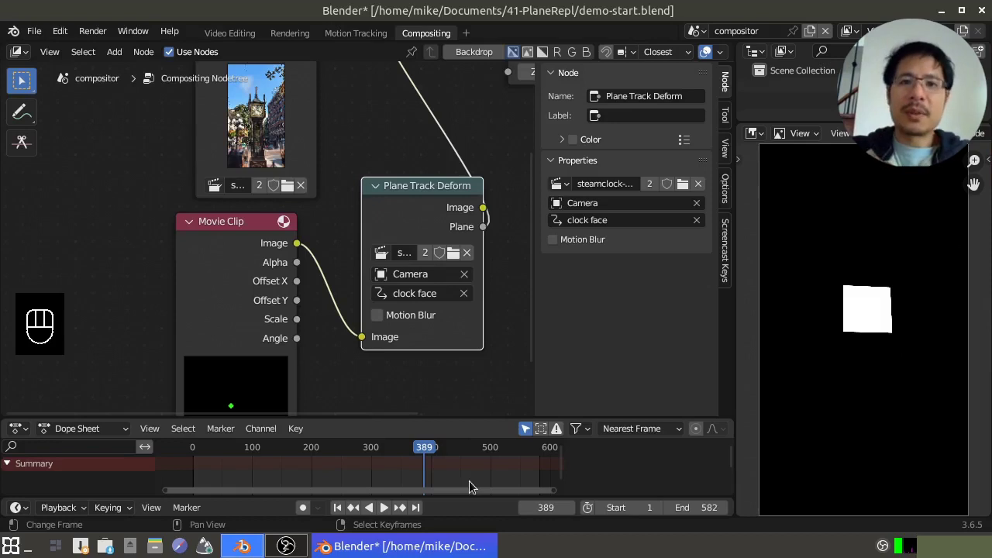
click(475, 485)
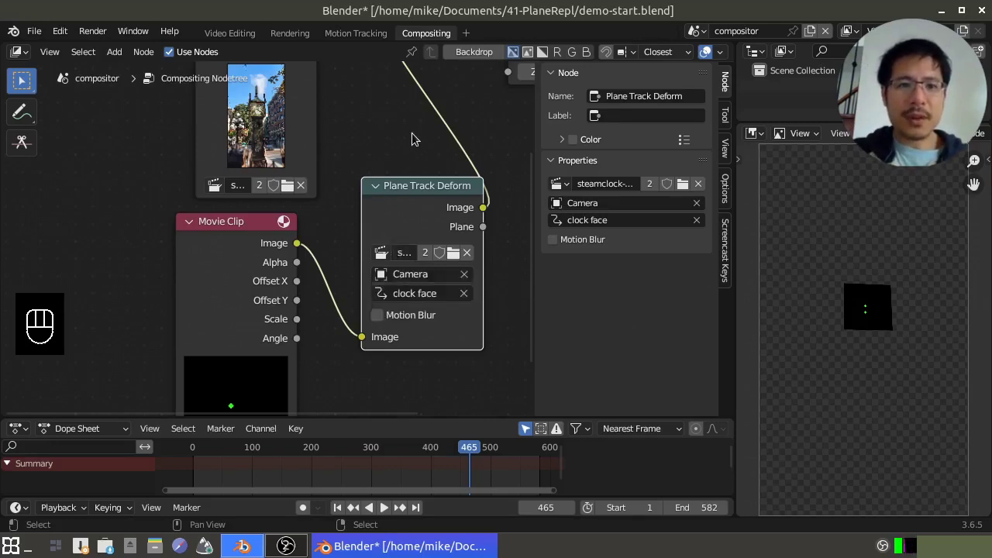
Add an Alpha Over node beside the Movie Clip and Viewer nodes
drag(416, 137, 277, 311)
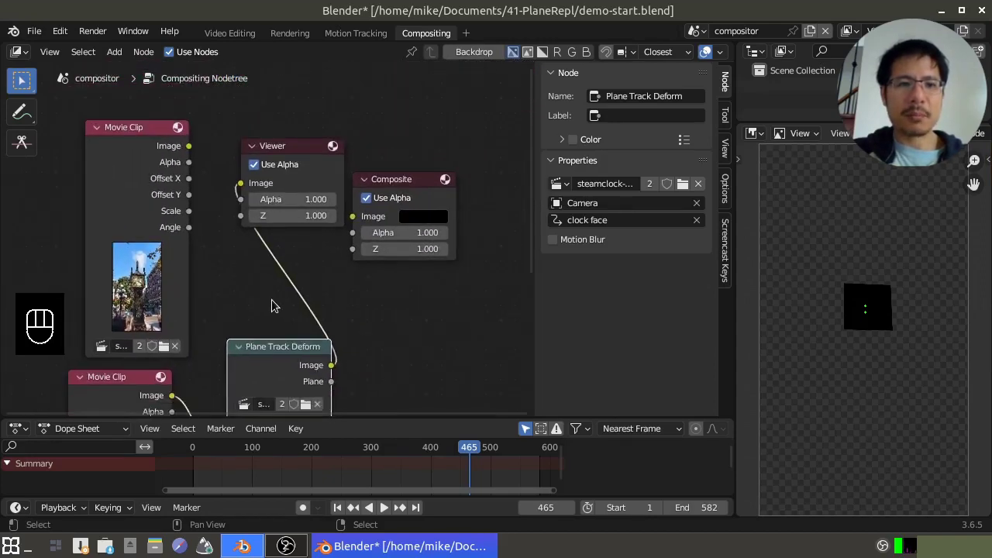
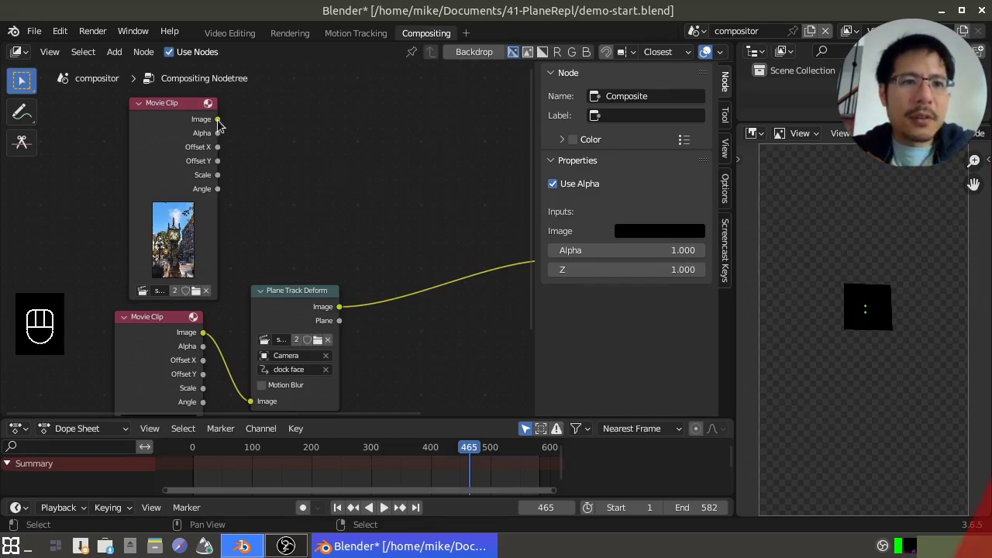
click(223, 124)
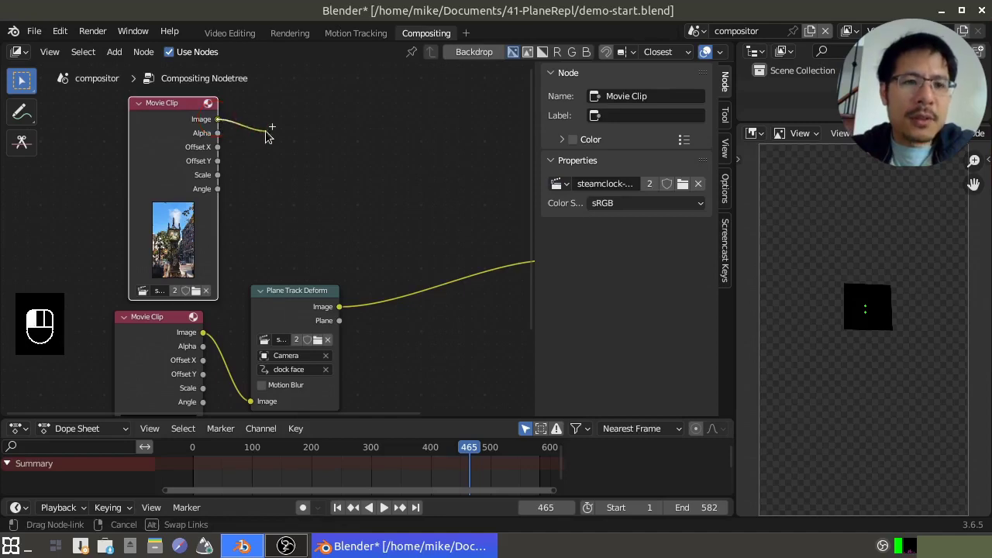
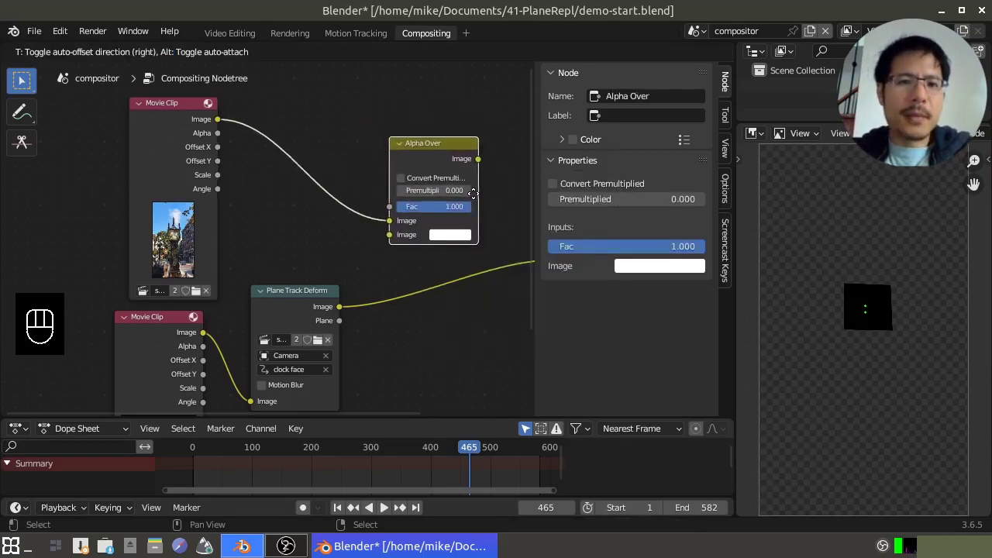
click(478, 197)
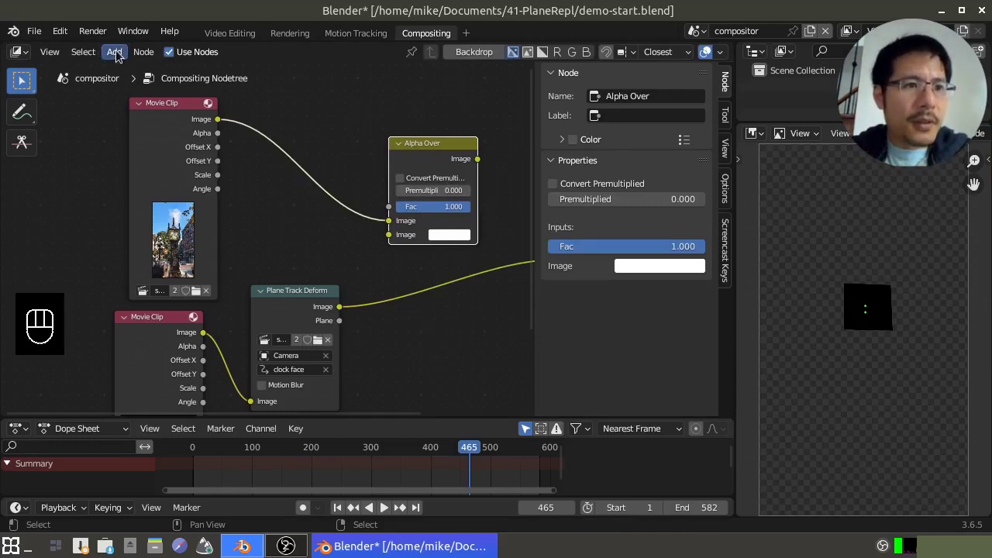
drag(123, 54, 450, 123)
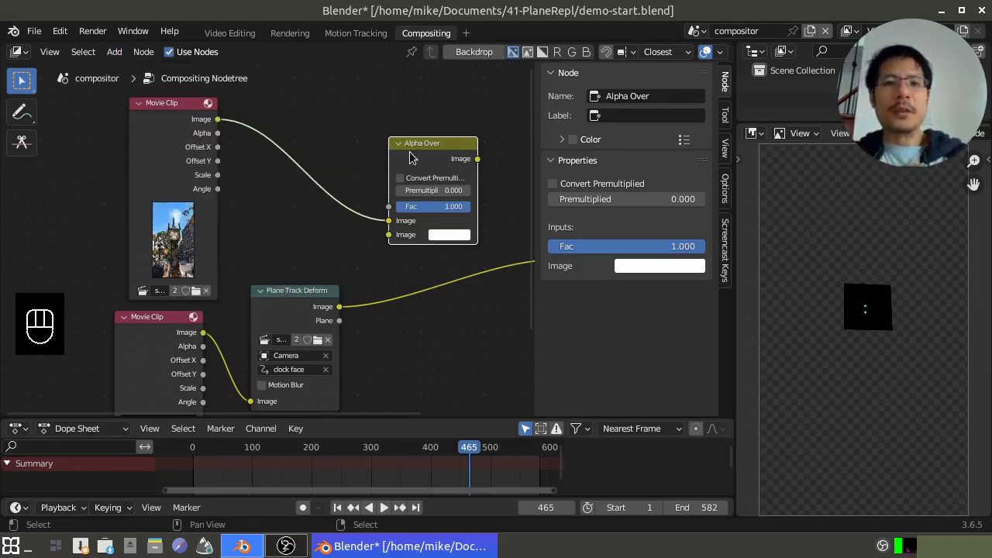
click(435, 146)
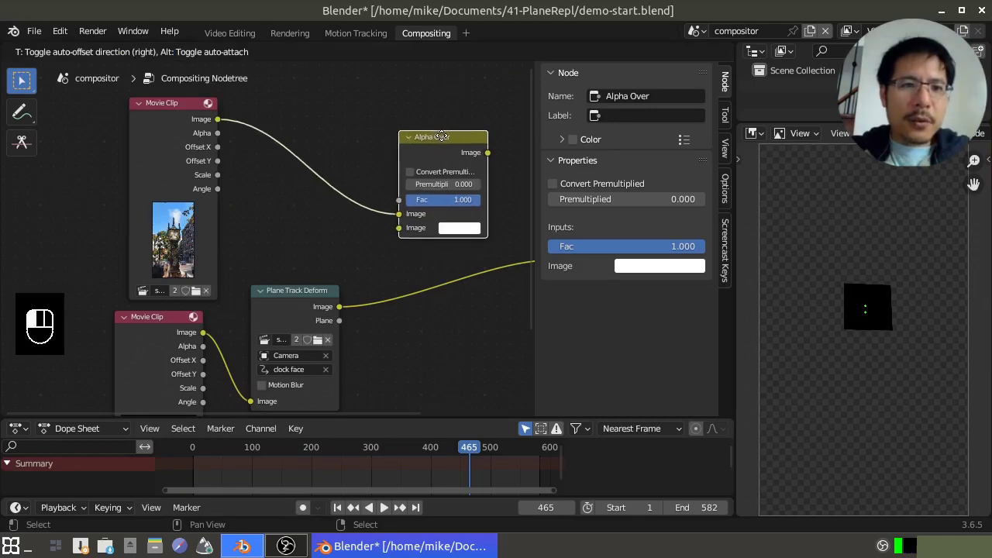
Wire the clock footage and the Plane Track Deform output into Alpha Over and show it in the backdrop
click(177, 107)
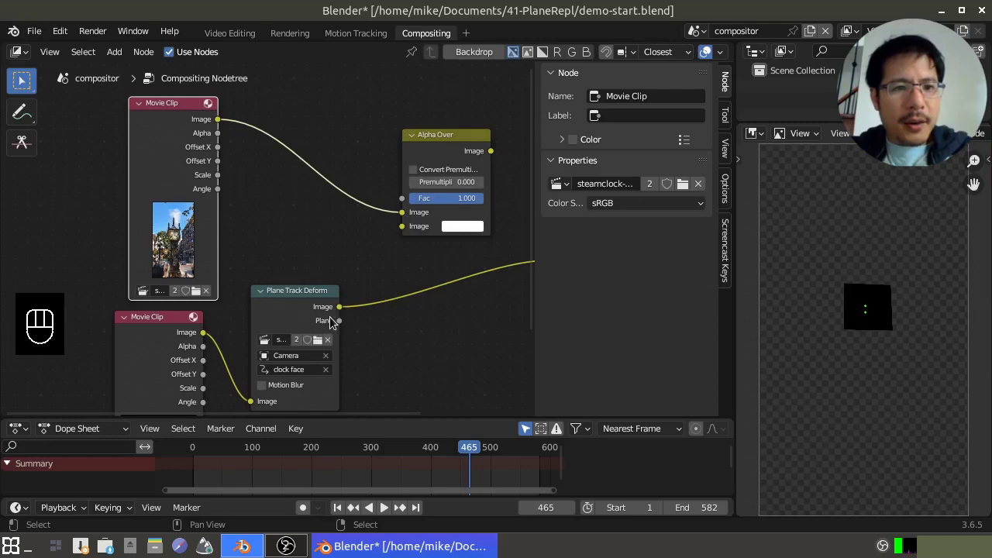
double_click(315, 297)
drag(353, 264, 410, 231)
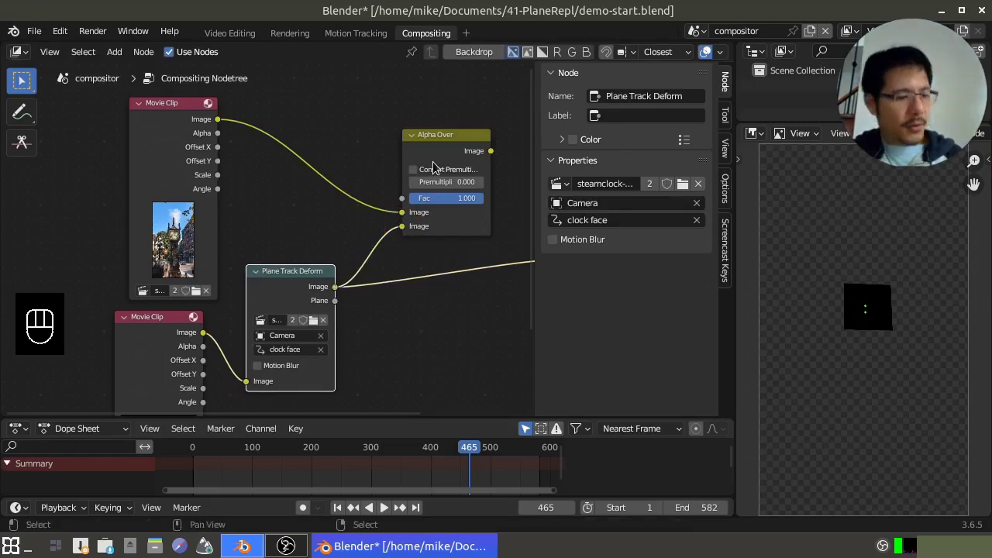
click(445, 156)
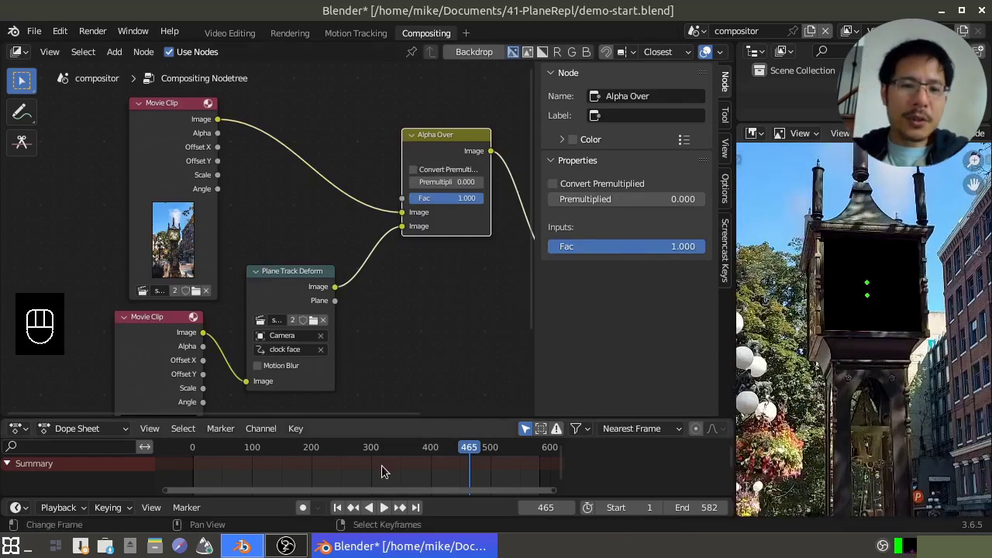
click(358, 469)
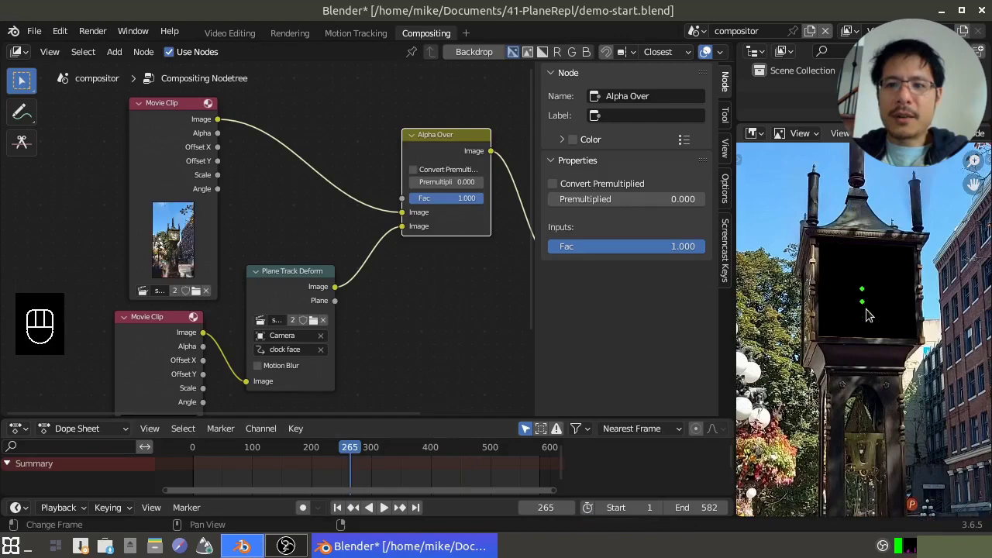
click(350, 475)
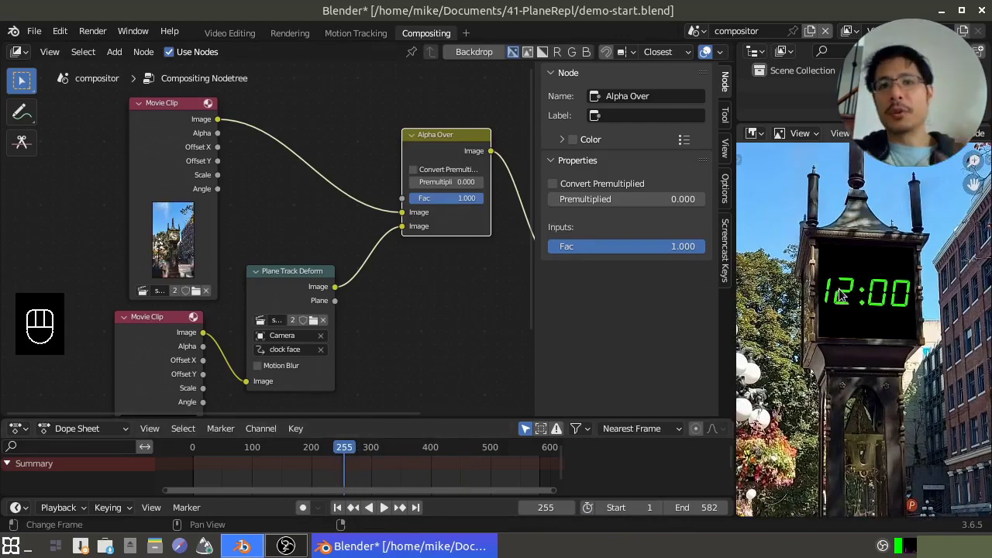
click(301, 468)
middle_click(457, 271)
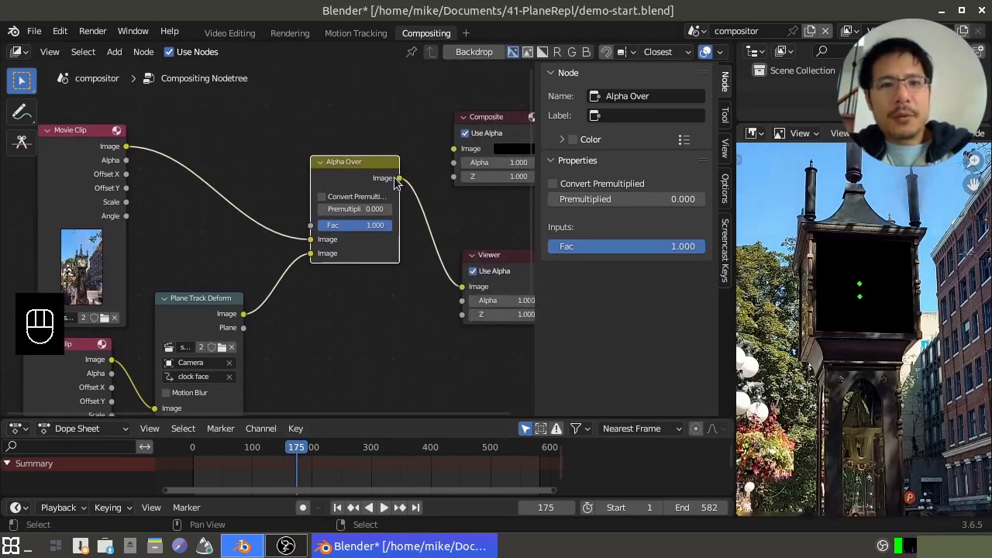
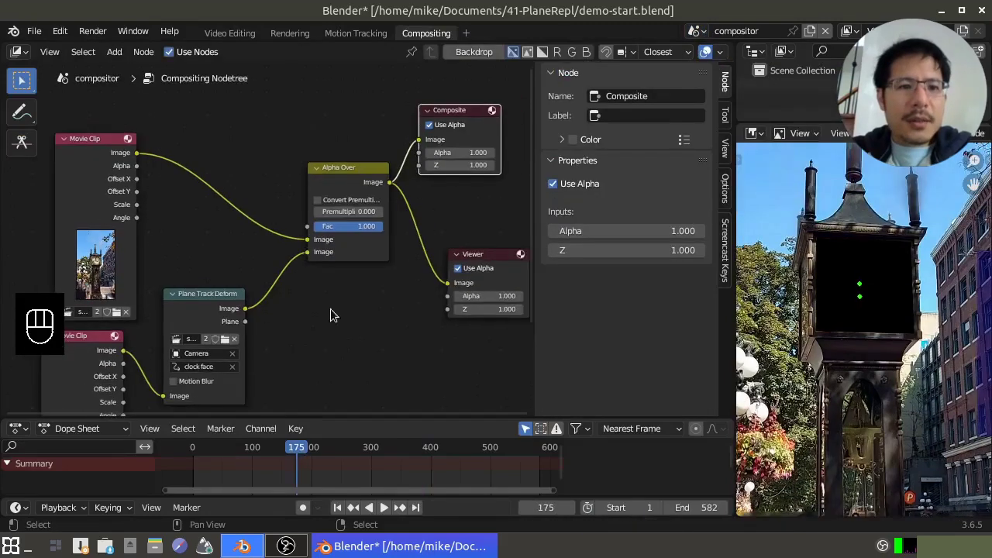
middle_click(341, 345)
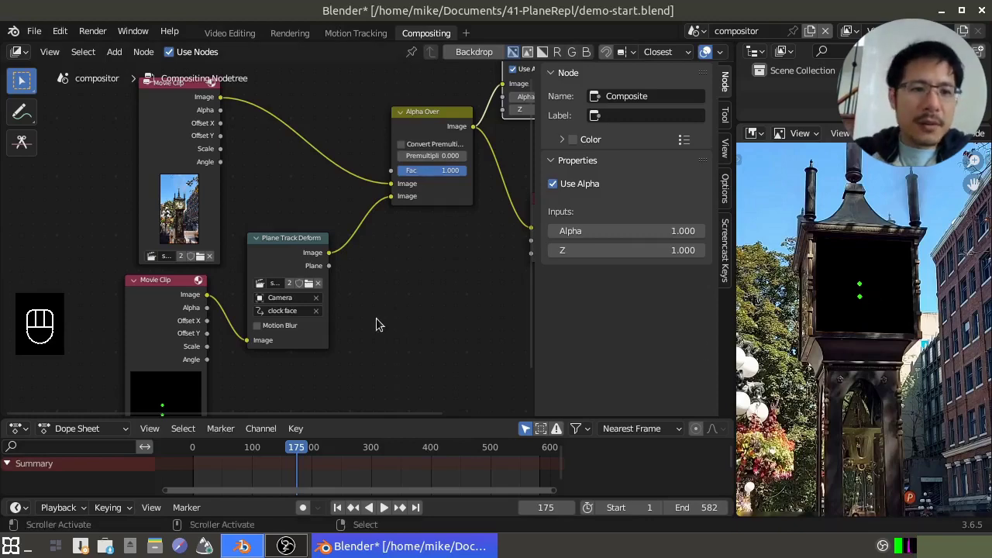
middle_click(380, 326)
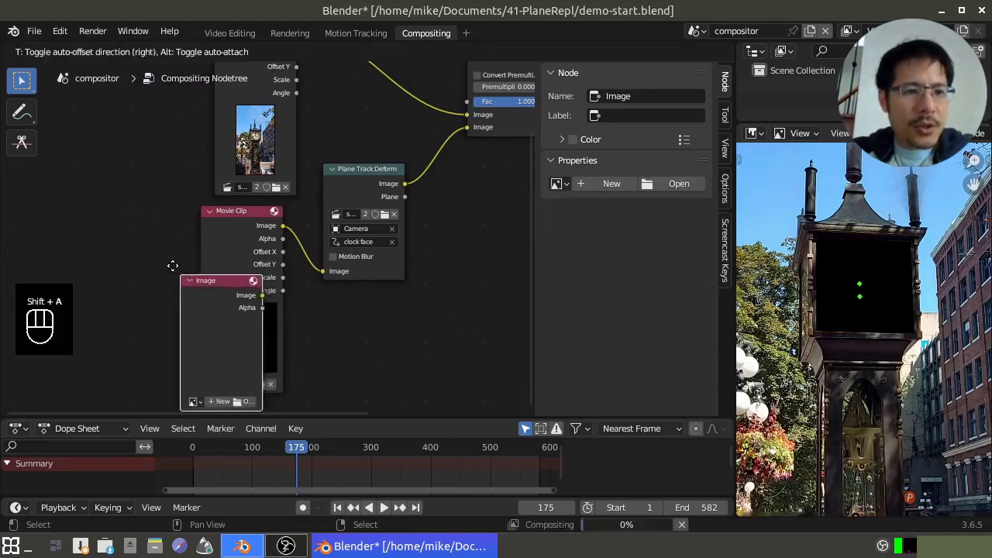
Load blender_icon_256x256.png in an Image node and wire it into the Plane Track Deform image input
drag(572, 187, 660, 208)
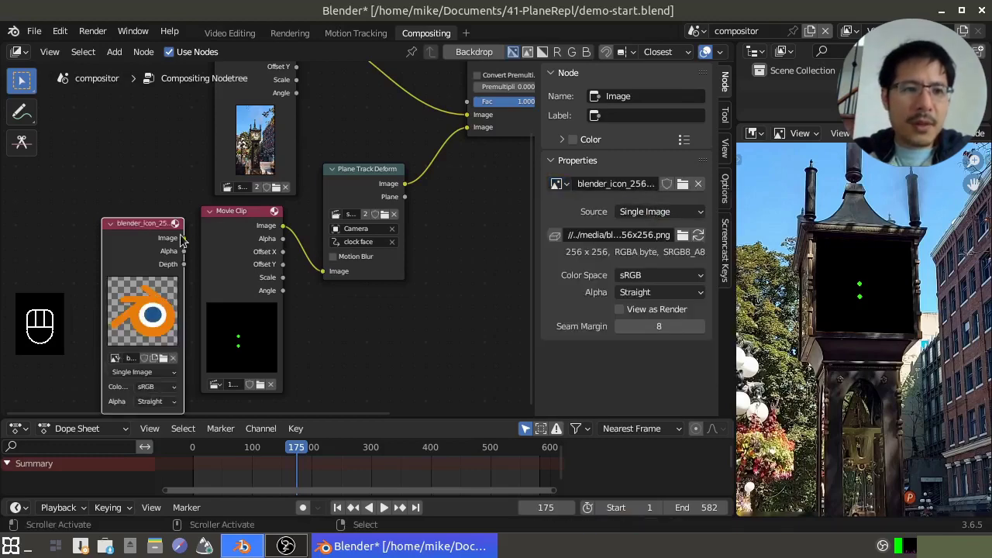
click(189, 243)
drag(210, 245, 348, 287)
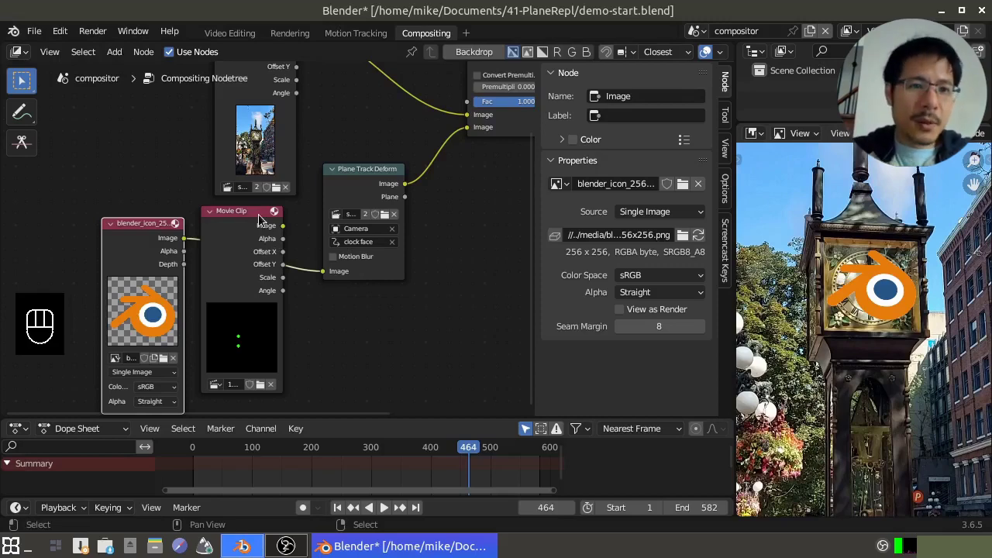
drag(249, 217, 323, 342)
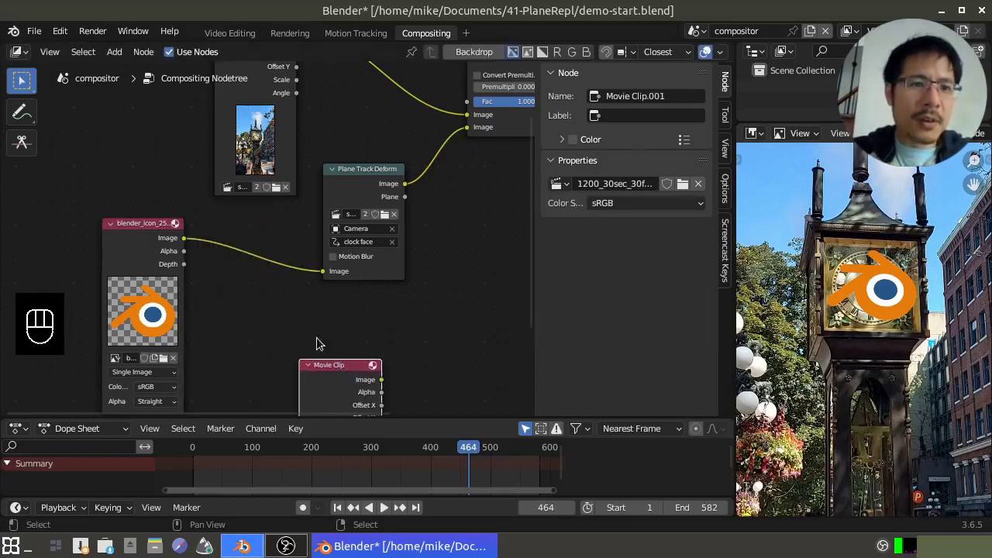
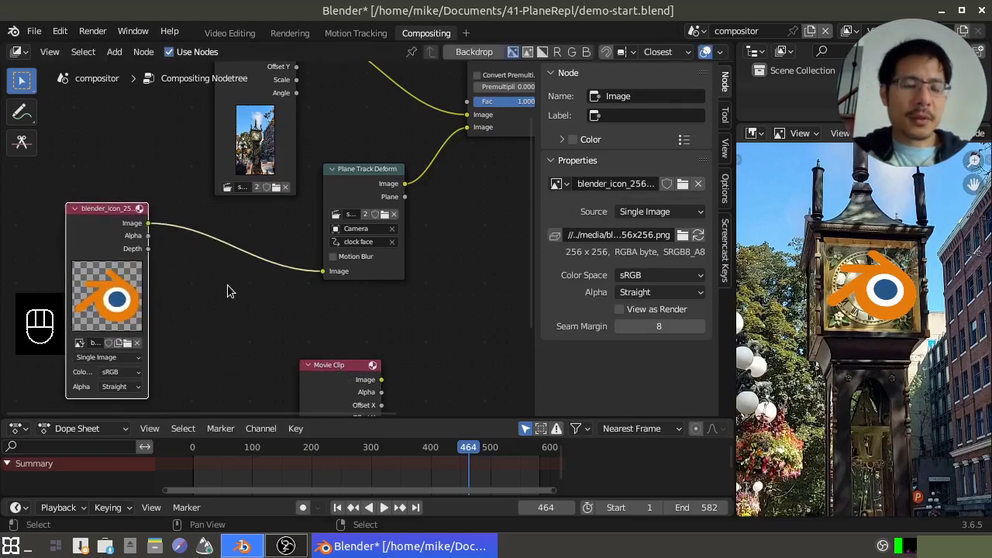
Return to the Motion Tracking workspace showing the clock face plane track panel
key(shift+a)
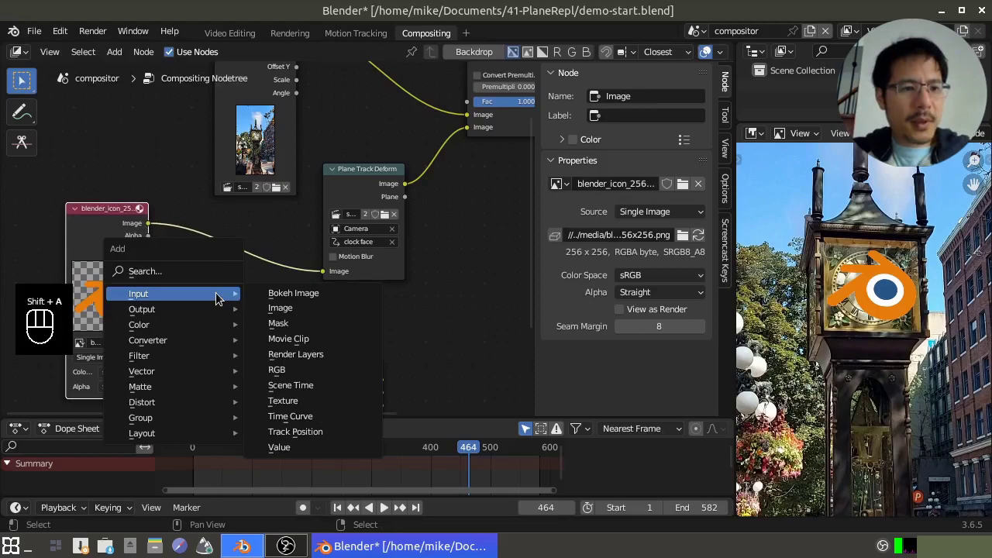
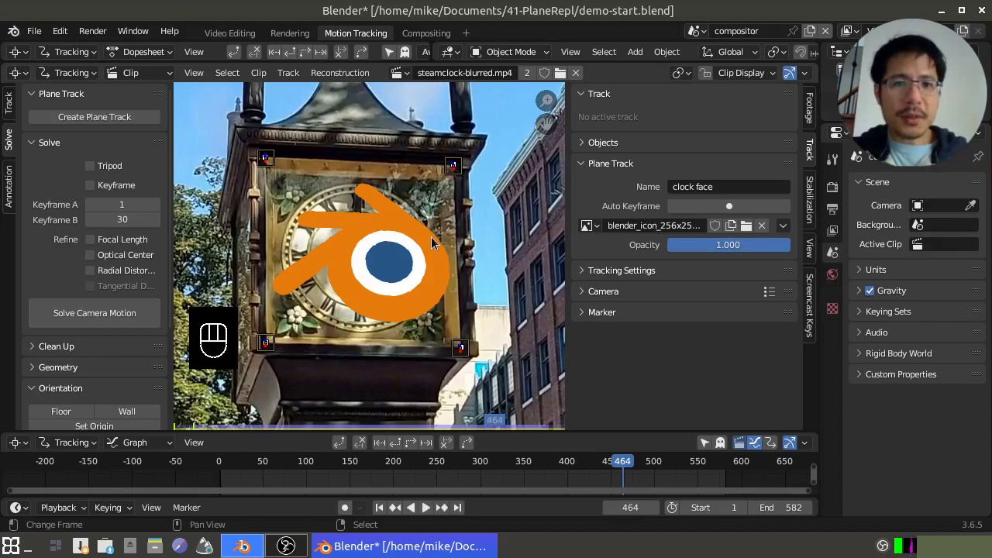
Scale and move the clock face plane corners, then scrub the clip back to frame 194
key(s)
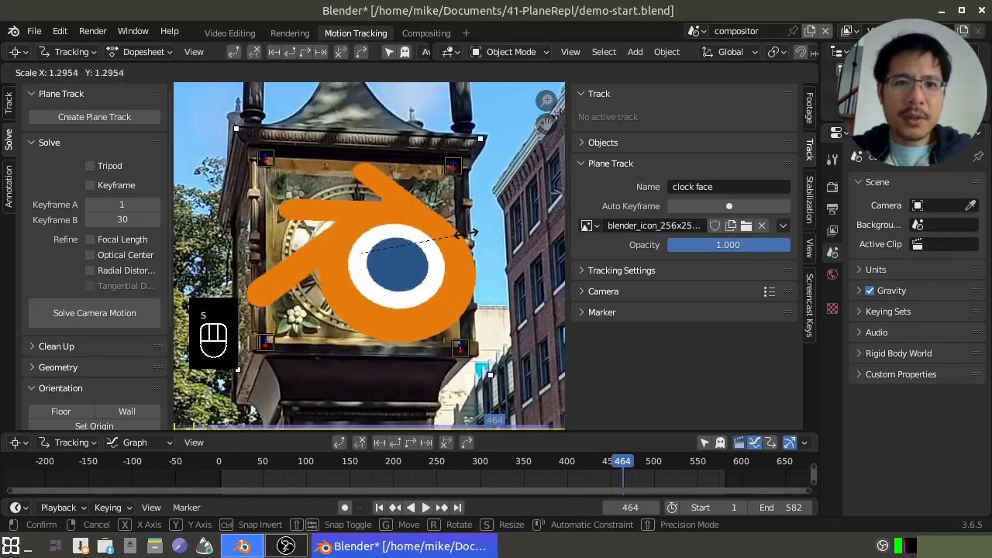
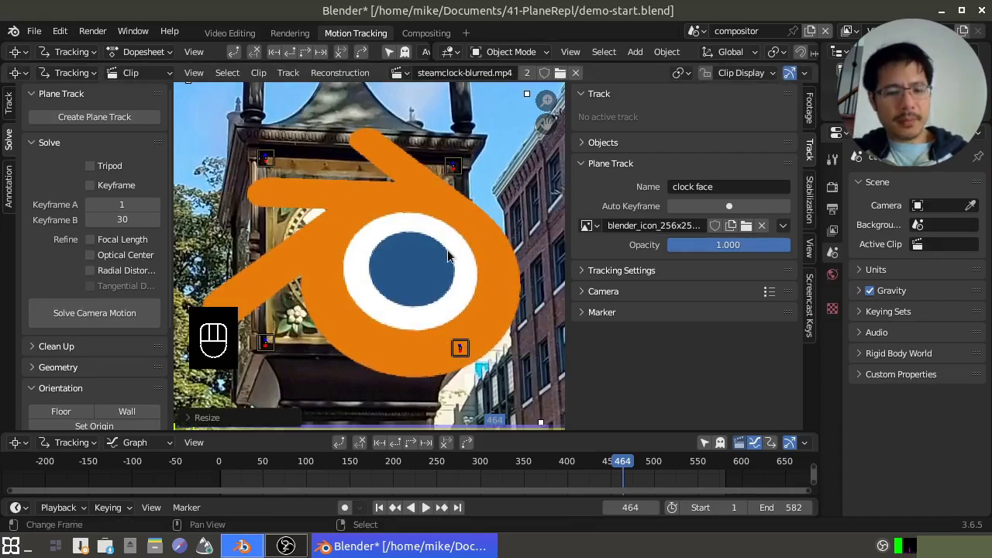
key(g)
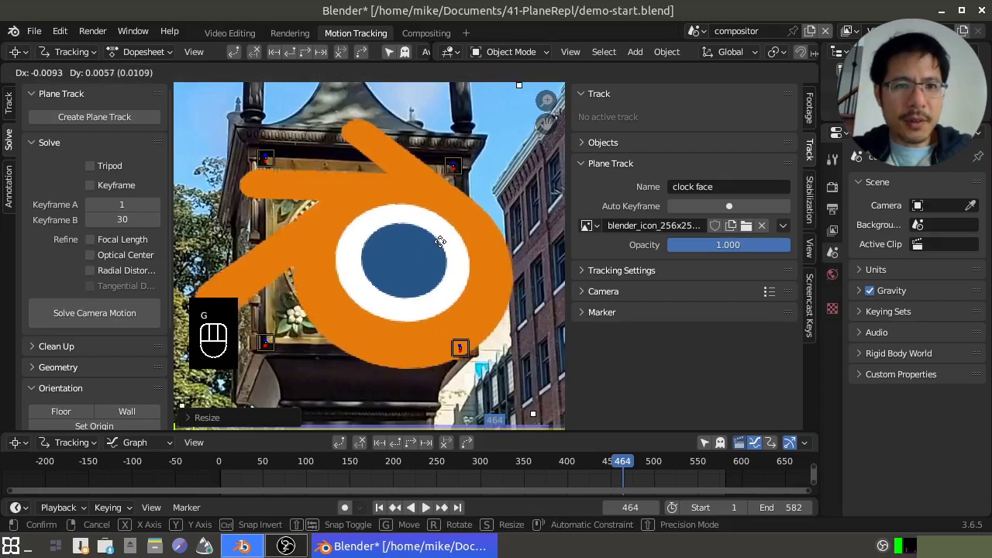
click(440, 234)
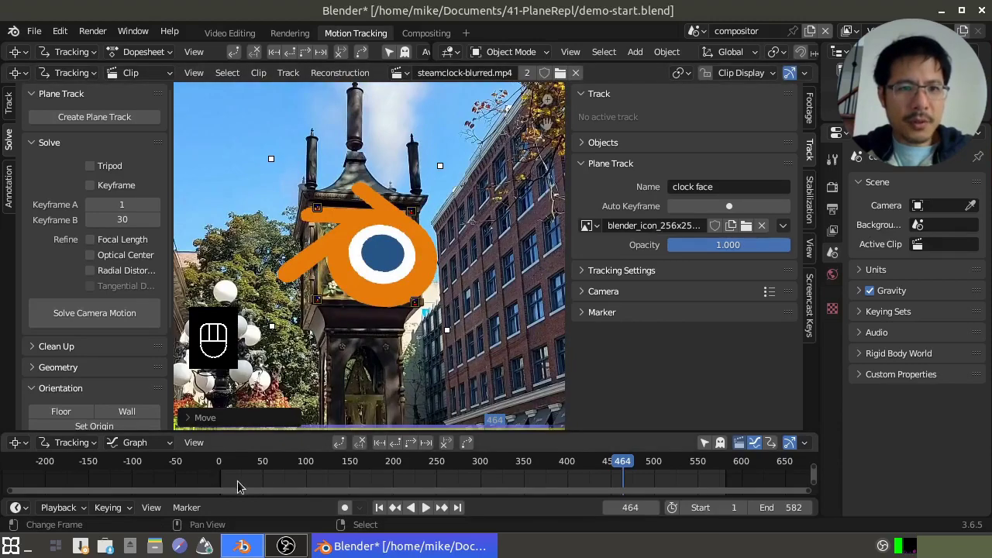
drag(236, 482, 389, 326)
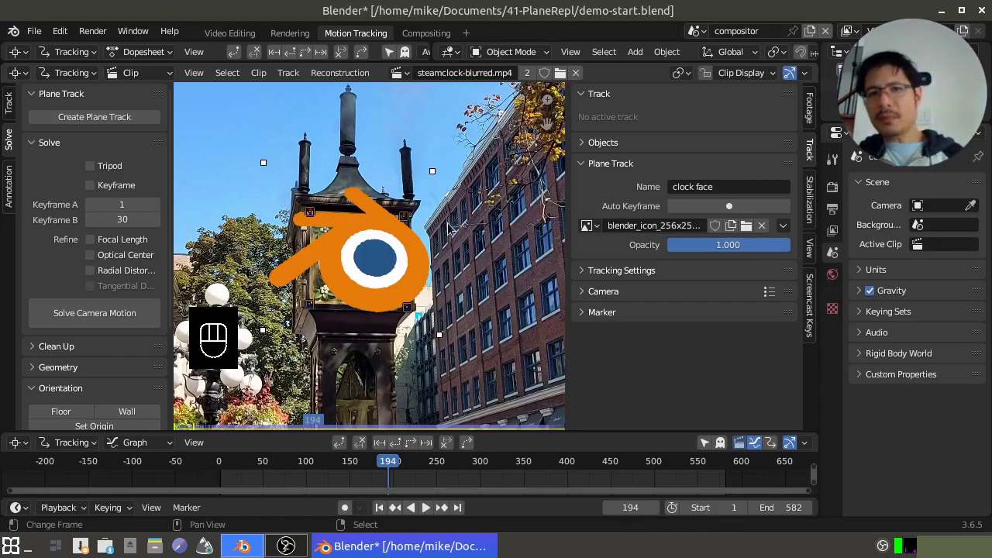
Unlink the Blender icon from the plane track and assign a new blank 'Untitled' image
key(s)
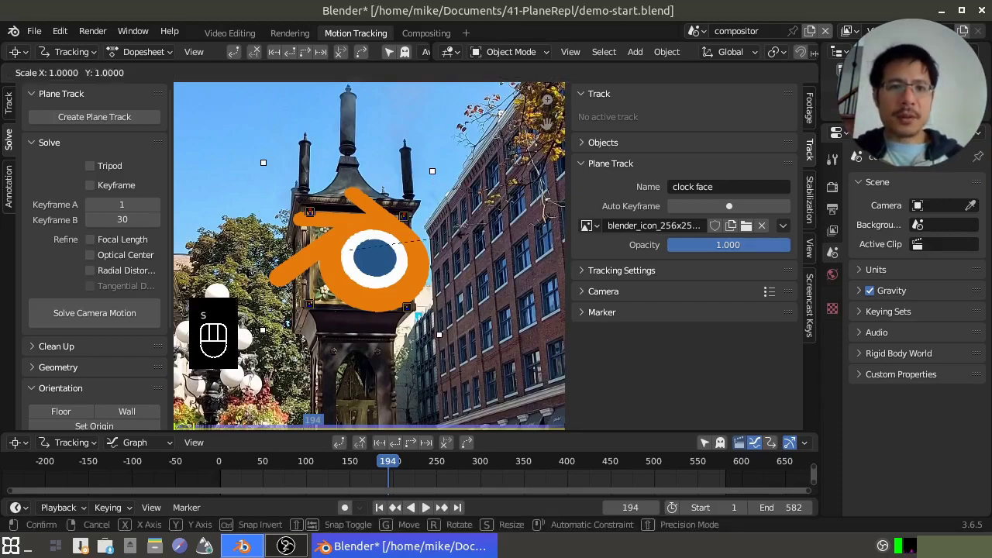
click(502, 229)
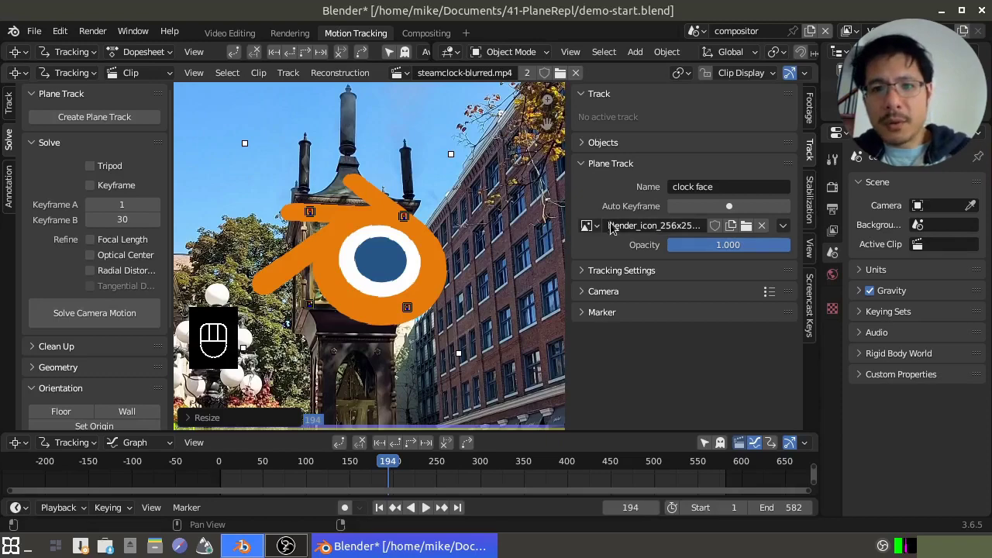
drag(603, 229, 602, 227)
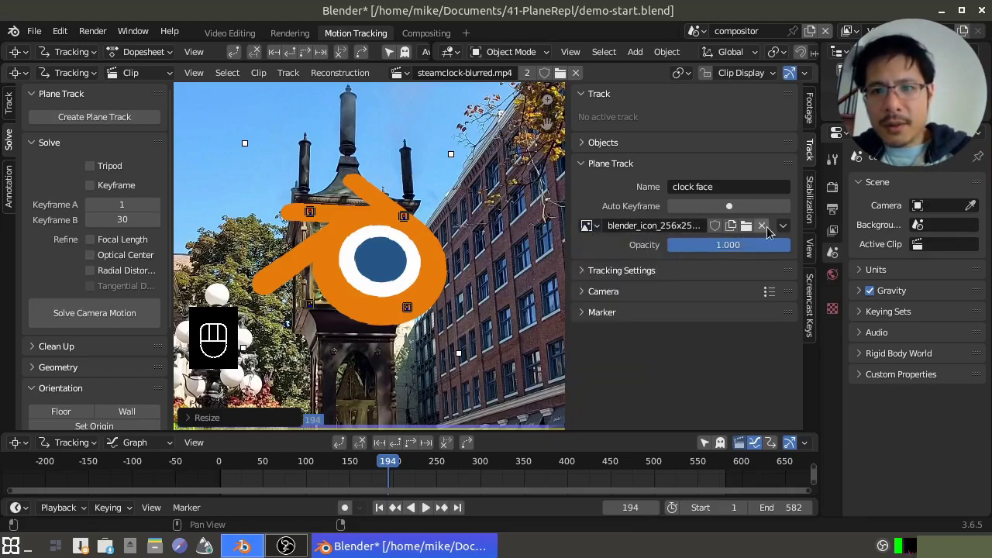
click(771, 230)
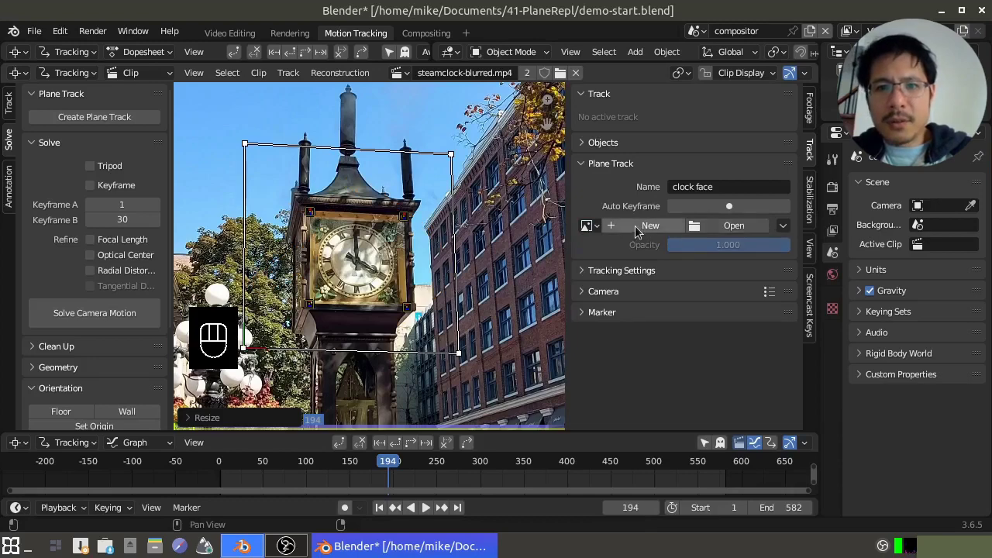
click(642, 227)
drag(642, 228, 644, 398)
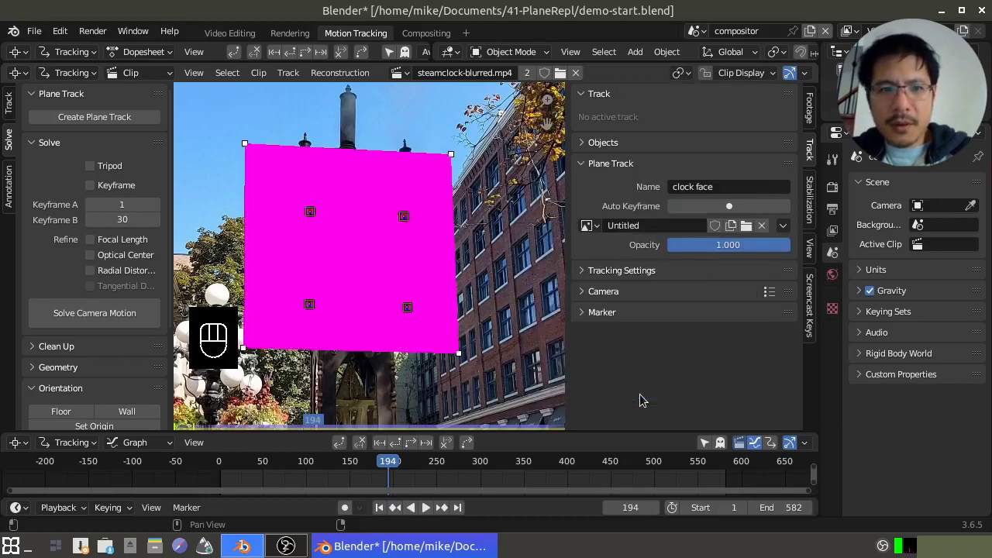
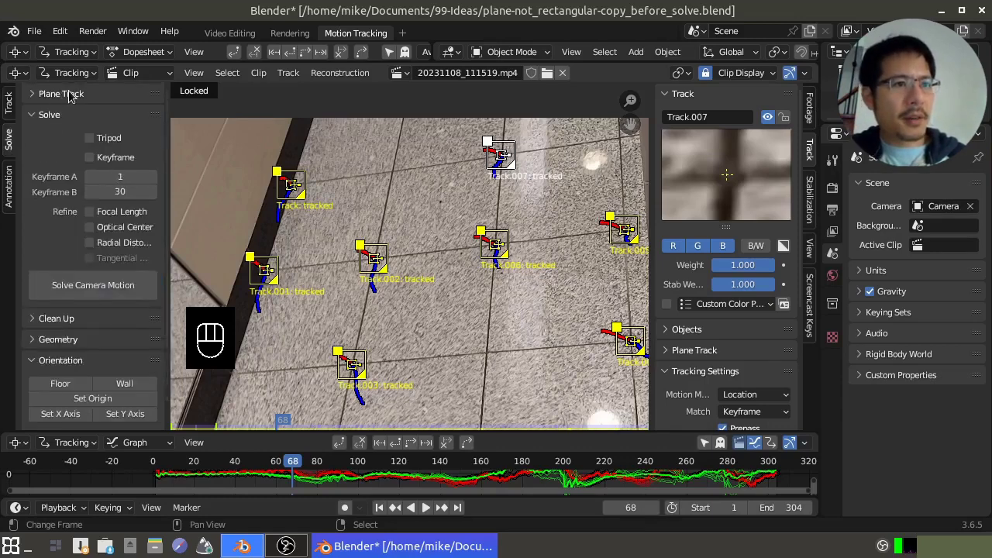
Expand the Plane Track tools, select the floor tile tracks and make the 'top' plane track active
click(78, 95)
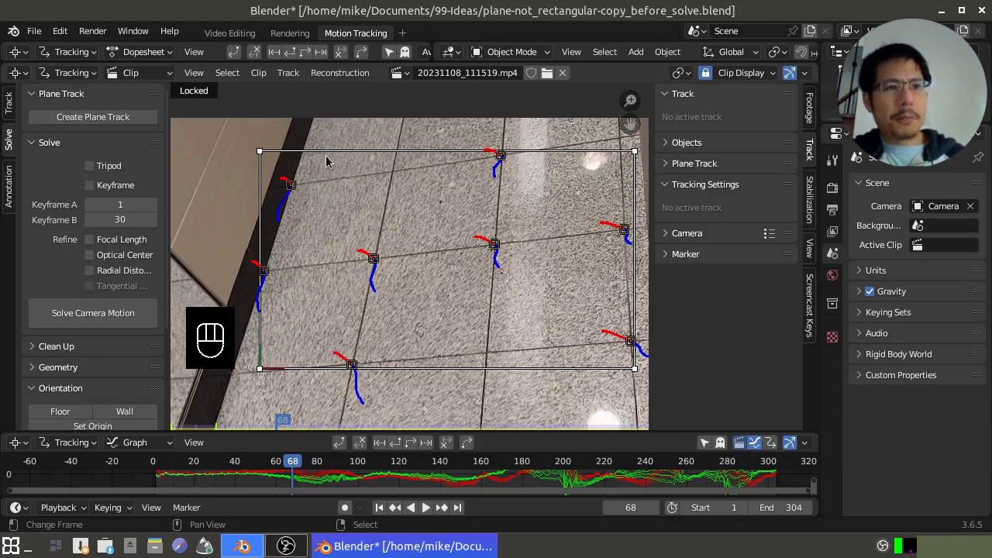
key(ctrl+z)
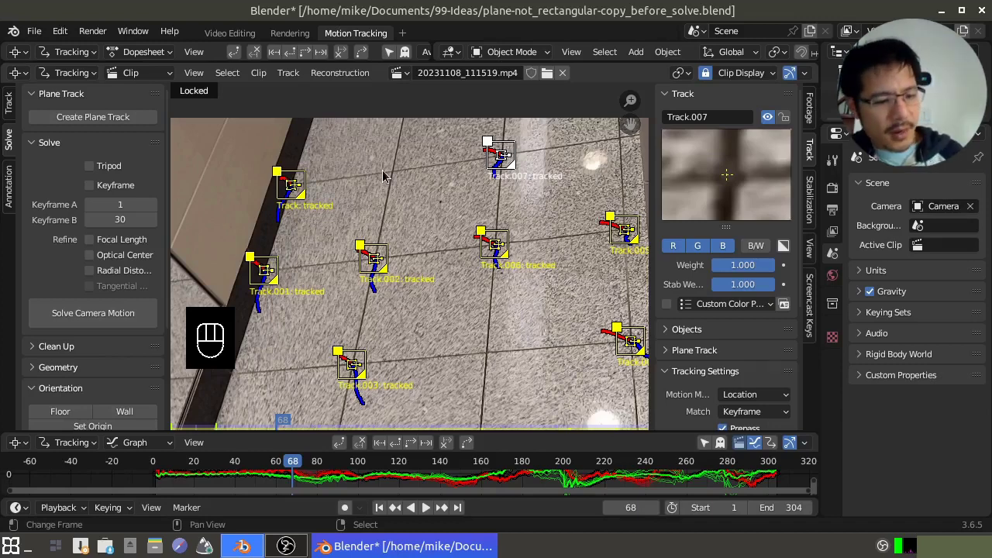
key(alt+a)
right_click(507, 159)
right_click(295, 188)
drag(270, 274, 414, 212)
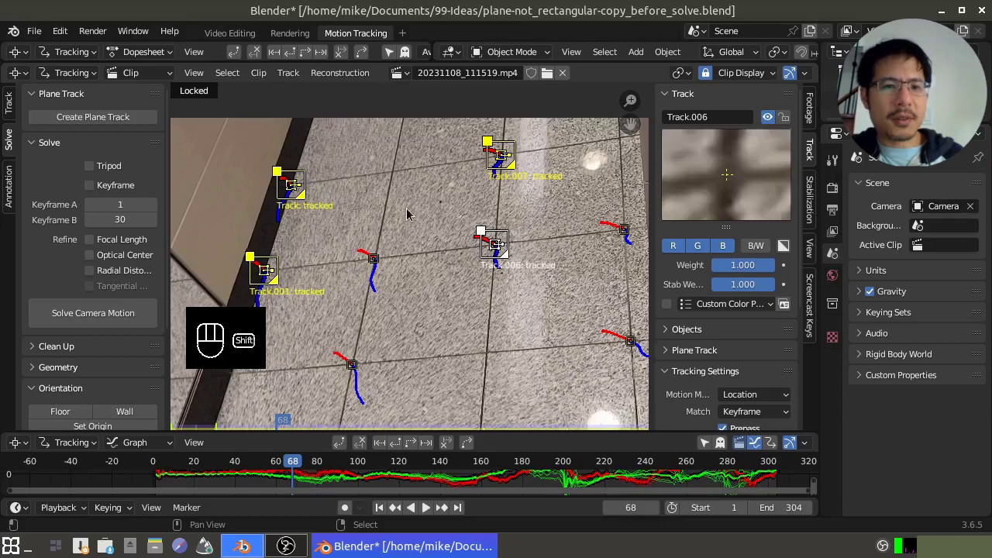
click(105, 122)
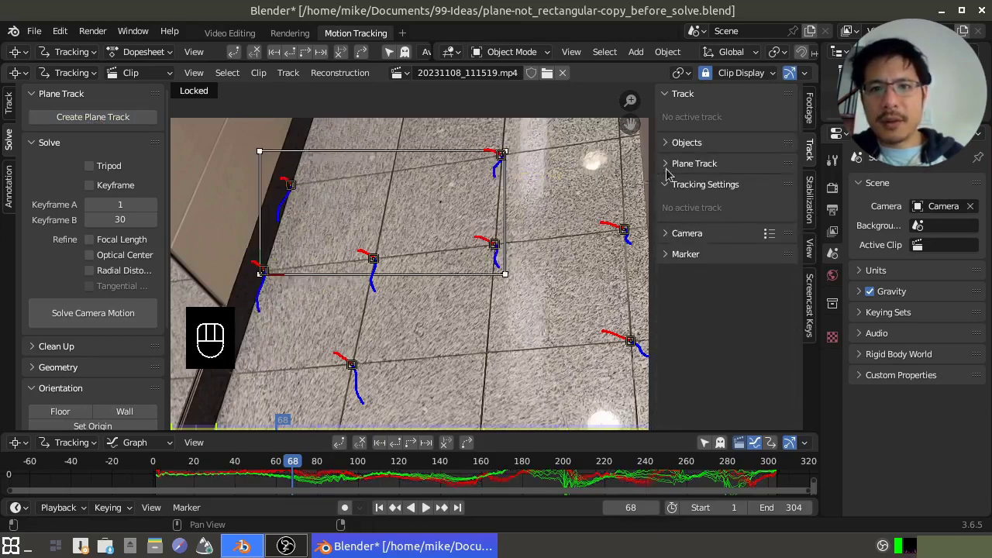
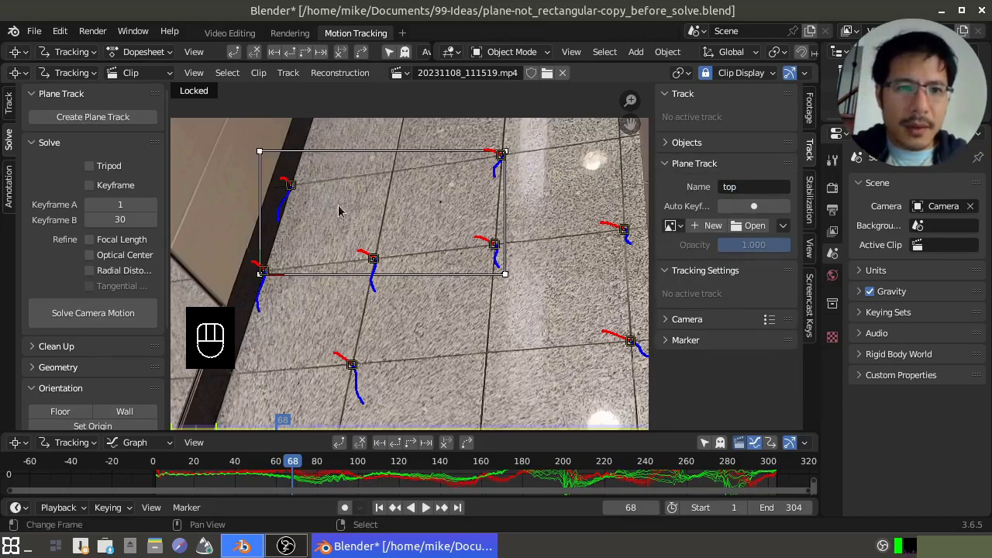
Drag a corner of the 'top' plane onto the floor tile corner
middle_click(318, 205)
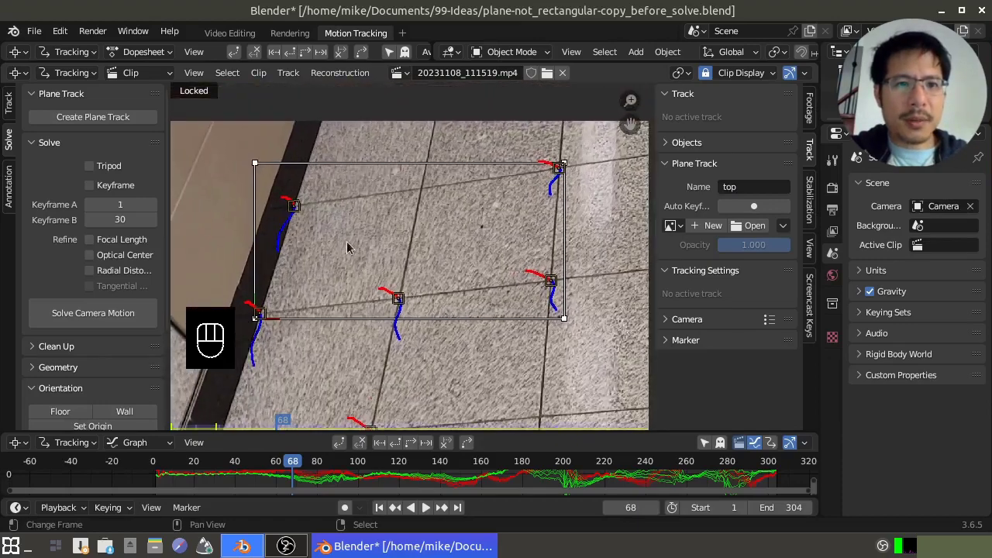
click(218, 143)
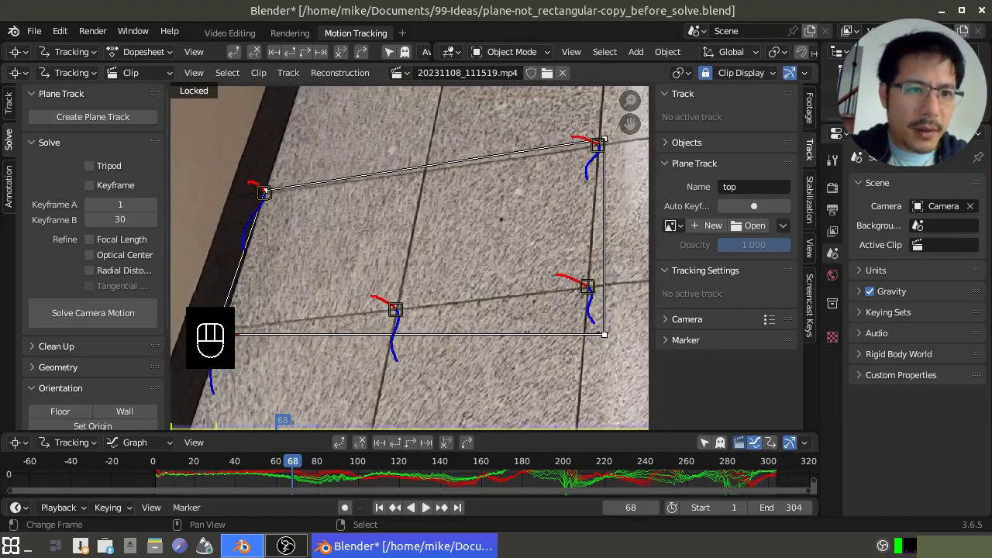
click(612, 142)
drag(610, 143, 609, 333)
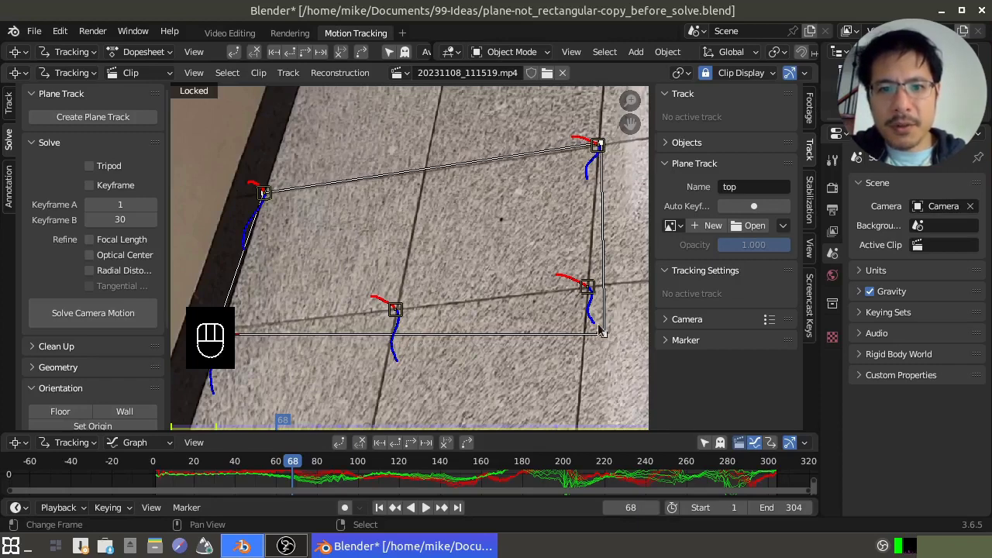
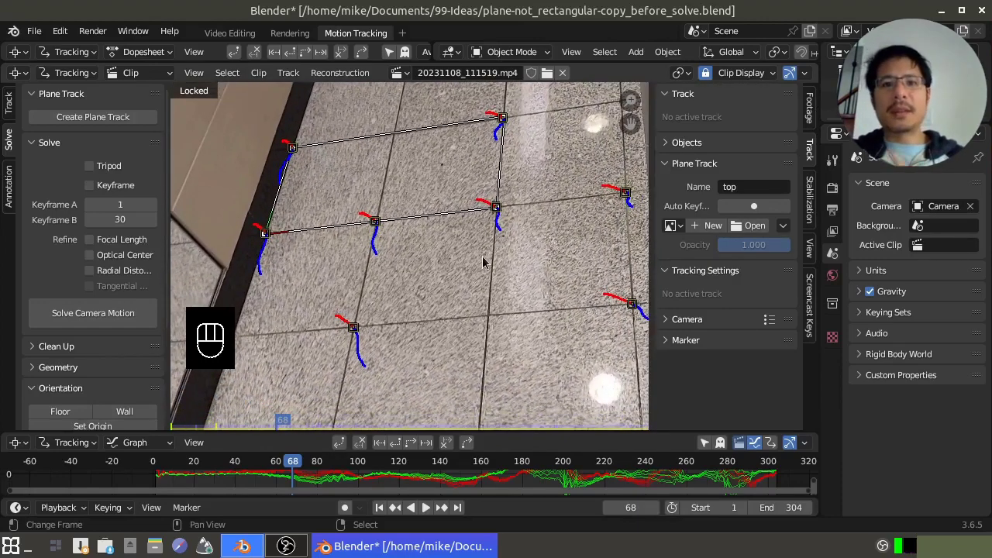
Select the four right-hand tile tracks for a new plane track
right_click(360, 330)
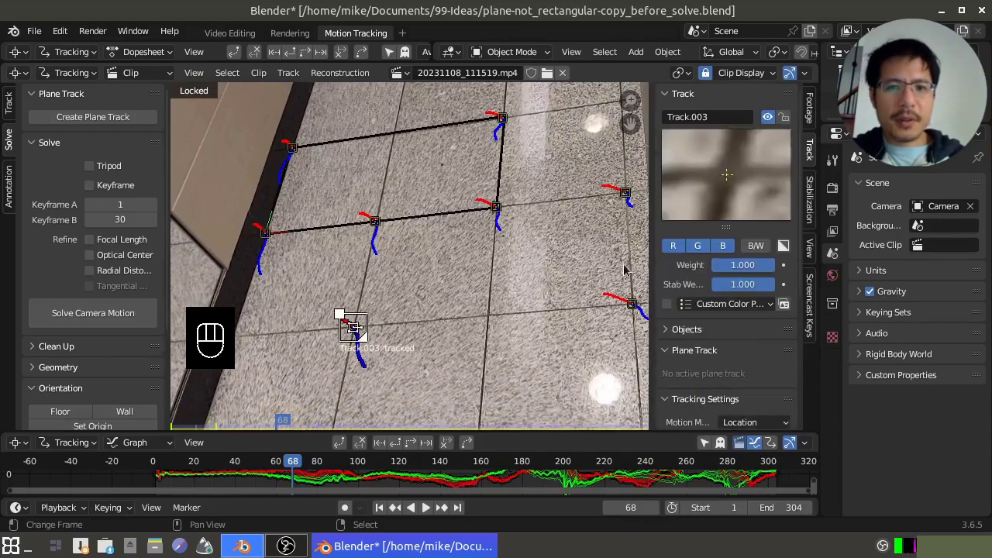
right_click(640, 307)
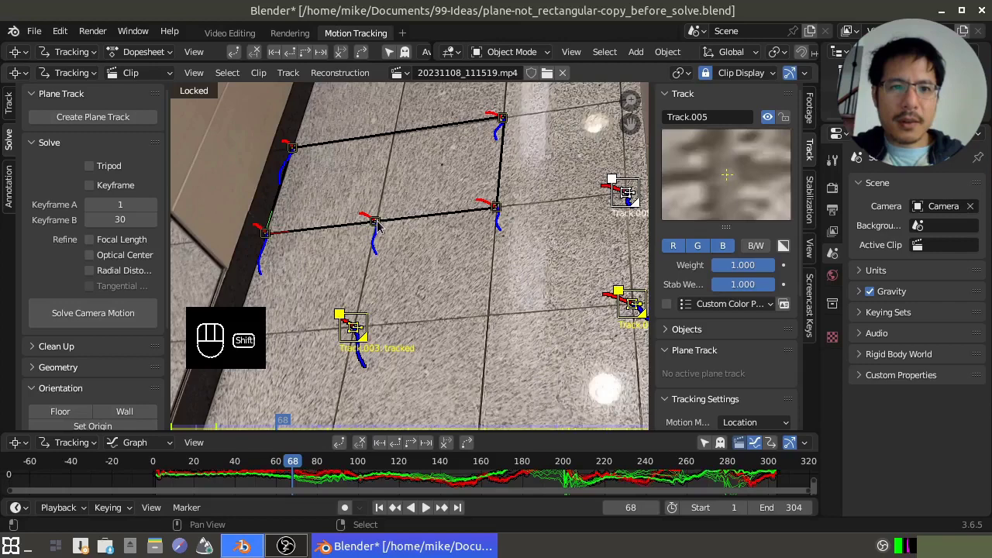
right_click(385, 224)
right_click(402, 221)
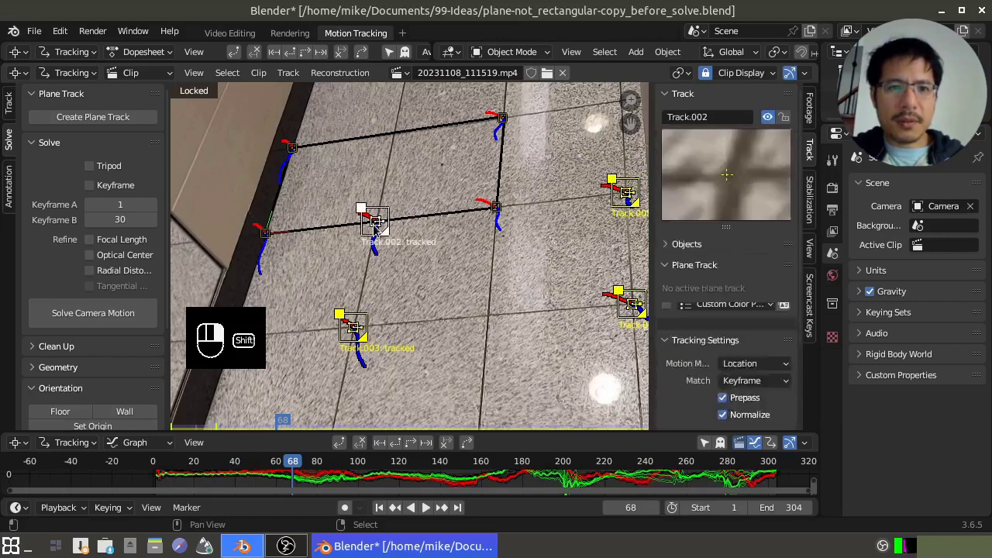